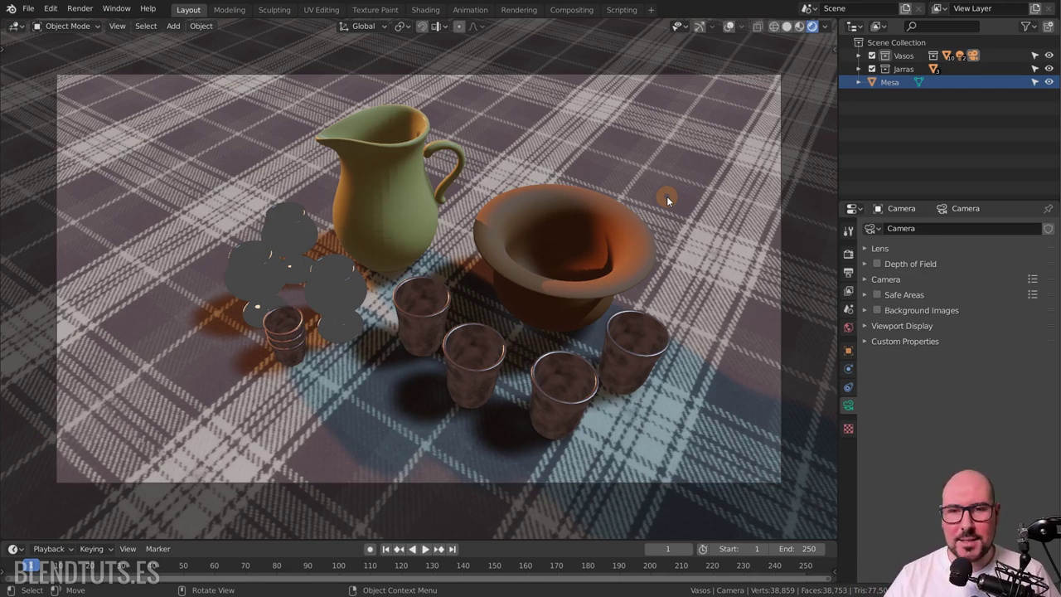
Set Eevee sampling to 200 render samples and 64 viewport samples in Render Properties.
left_click(850, 260)
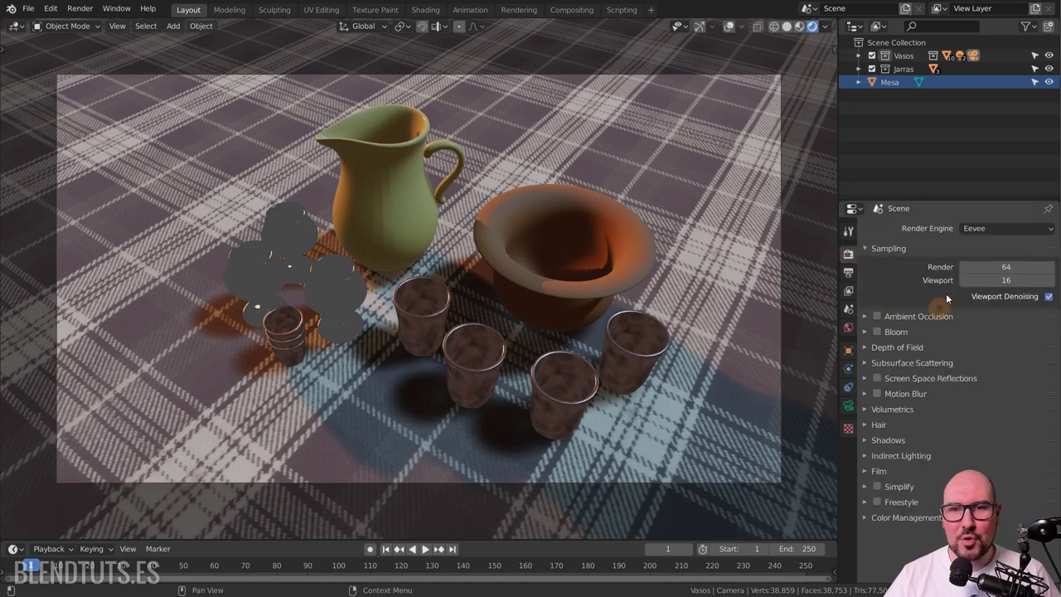
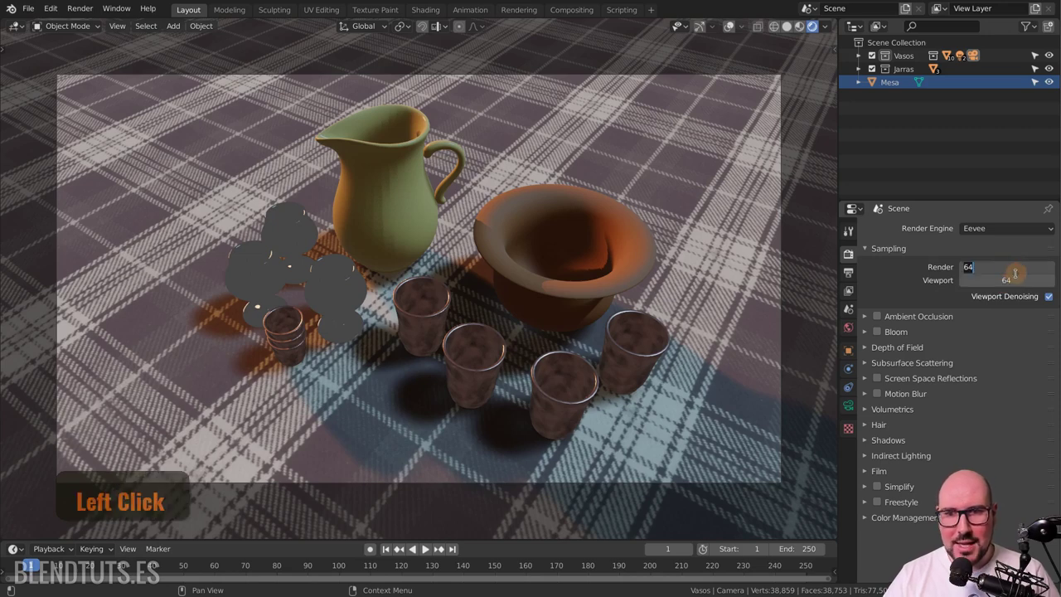
key("Left")
key("0")
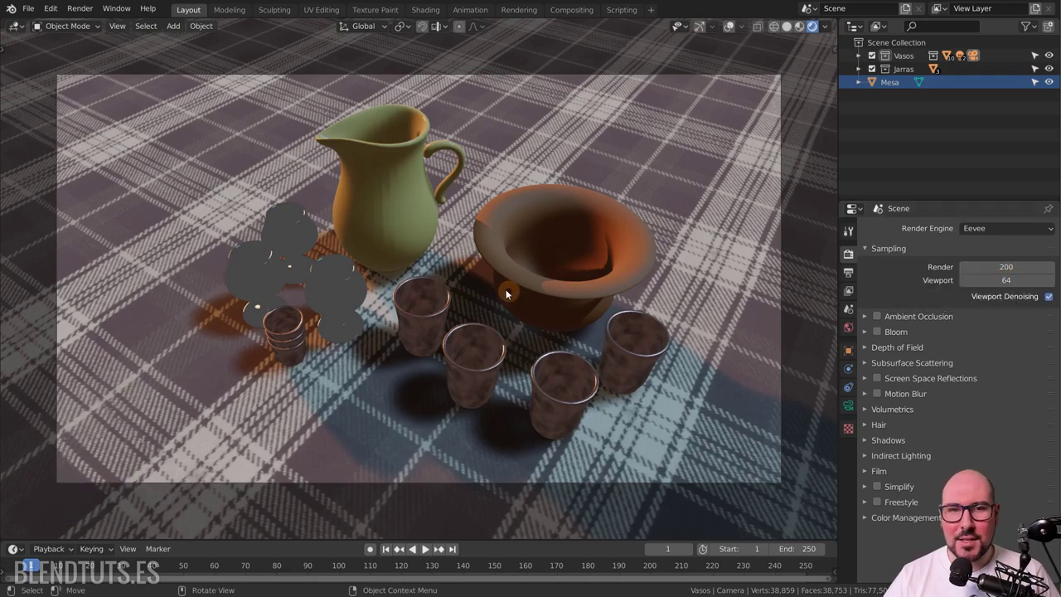
Leave the camera view and orbit around the table setting to inspect it.
key("Return")
middle_click(525, 309)
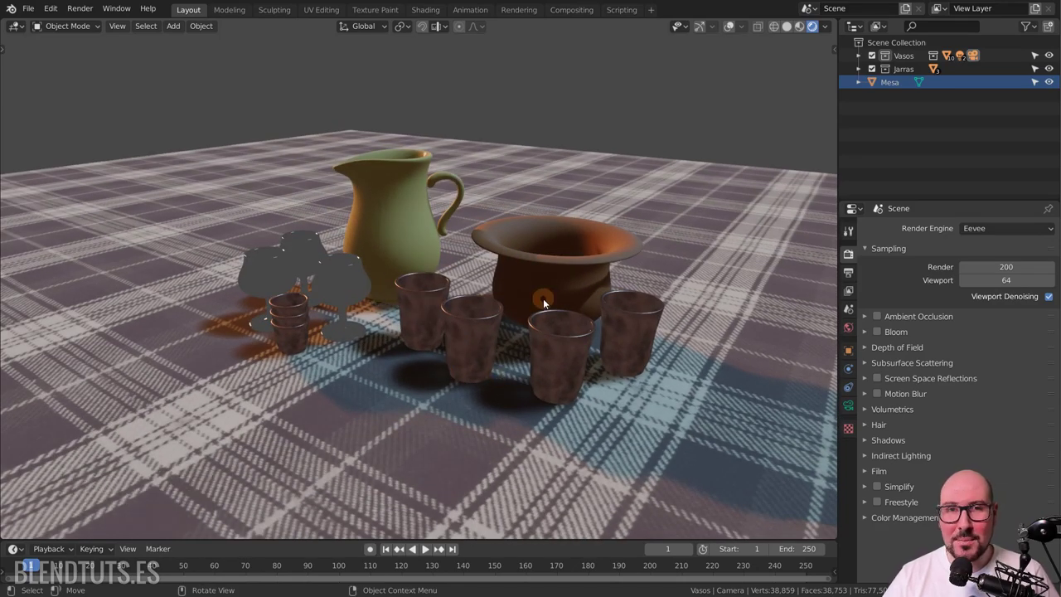
middle_click(574, 311)
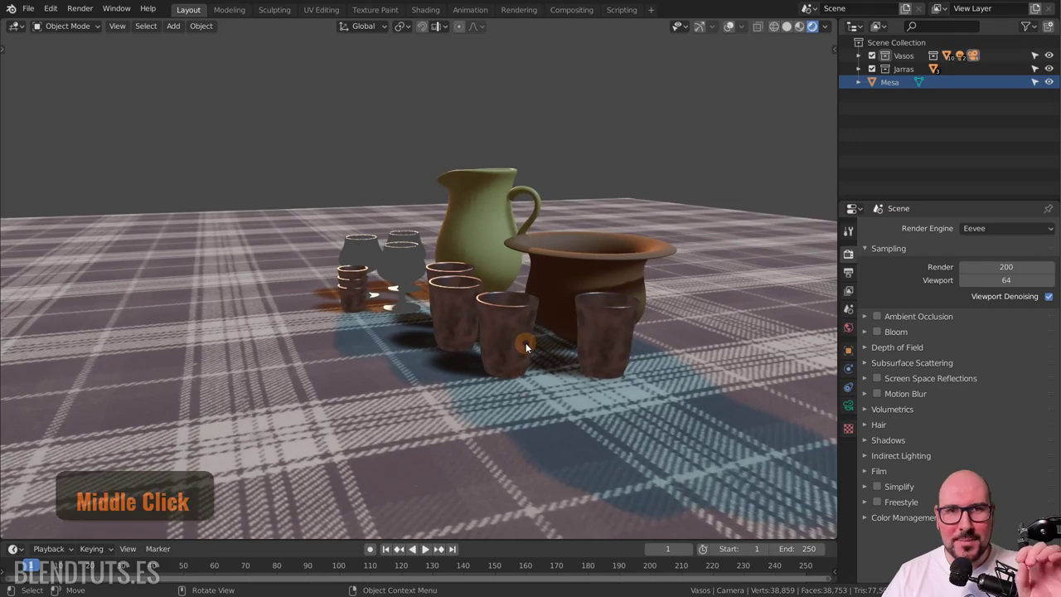
middle_click(524, 324)
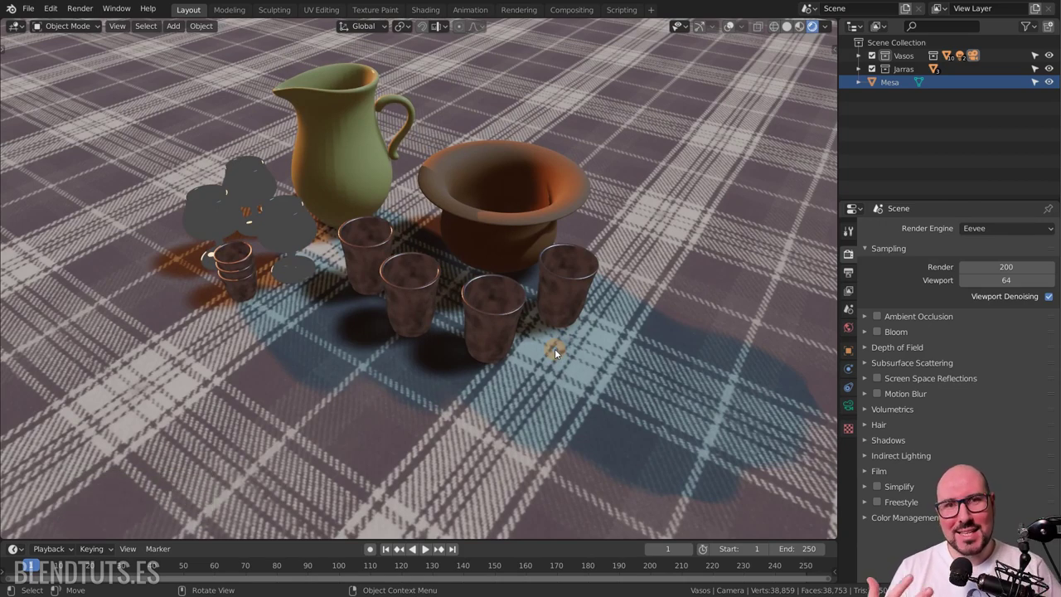
Enable ambient occlusion from camera view, then switch to the Scene properties with metric units.
key("KP_0")
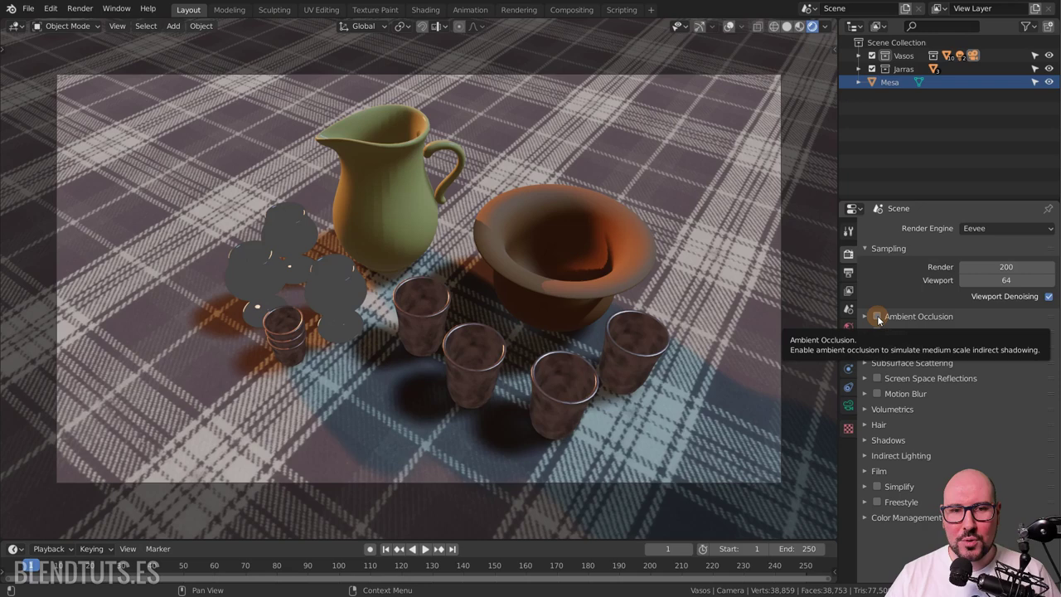
key("KP_0")
left_click(884, 320)
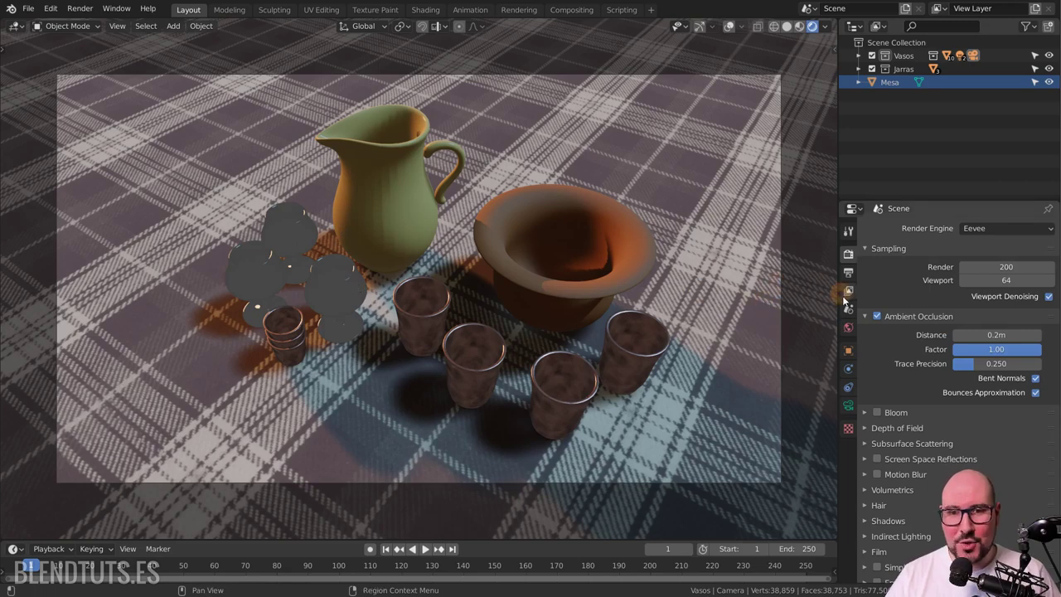
left_click(850, 316)
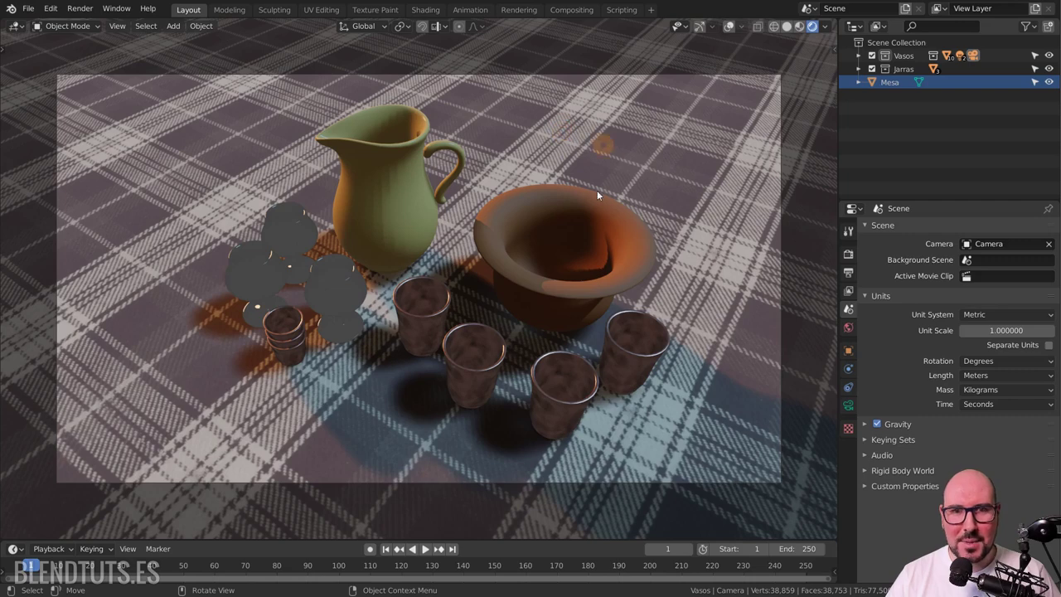
Turn viewport overlays back on and select one of the sun lamps.
left_click(750, 33)
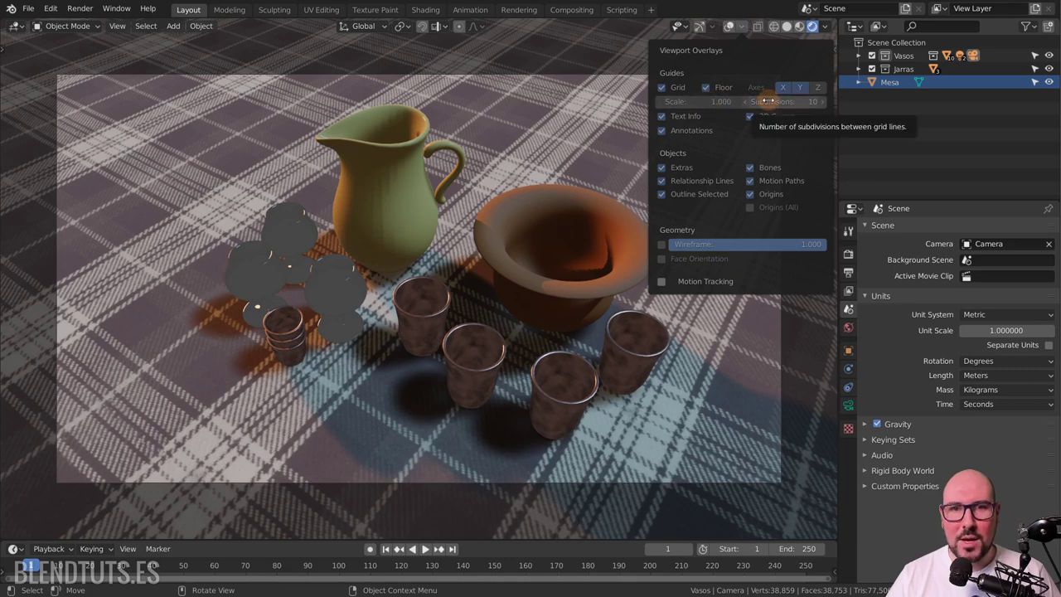
left_click(731, 34)
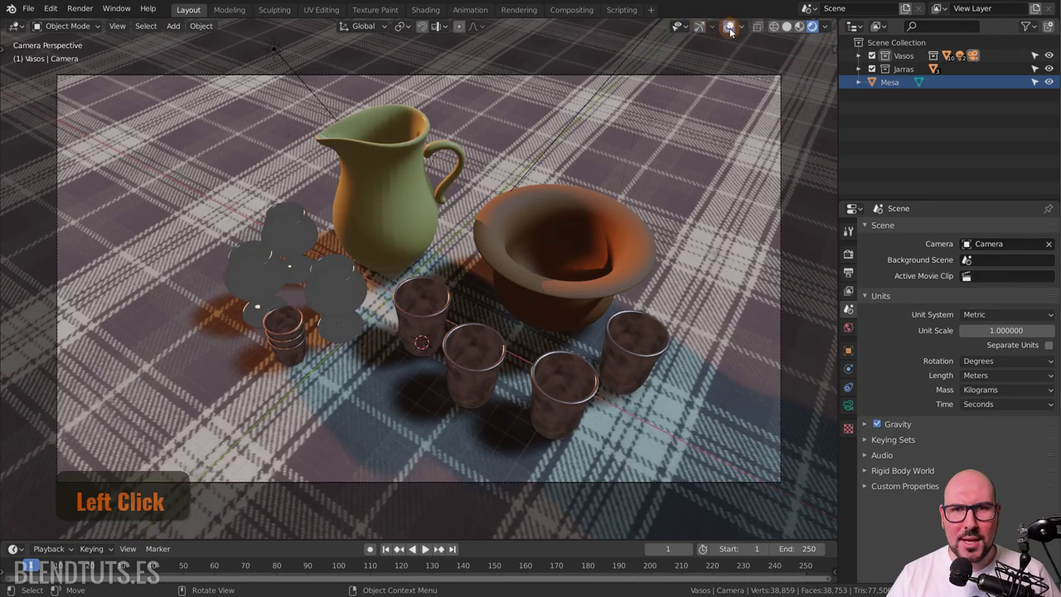
left_click(316, 94)
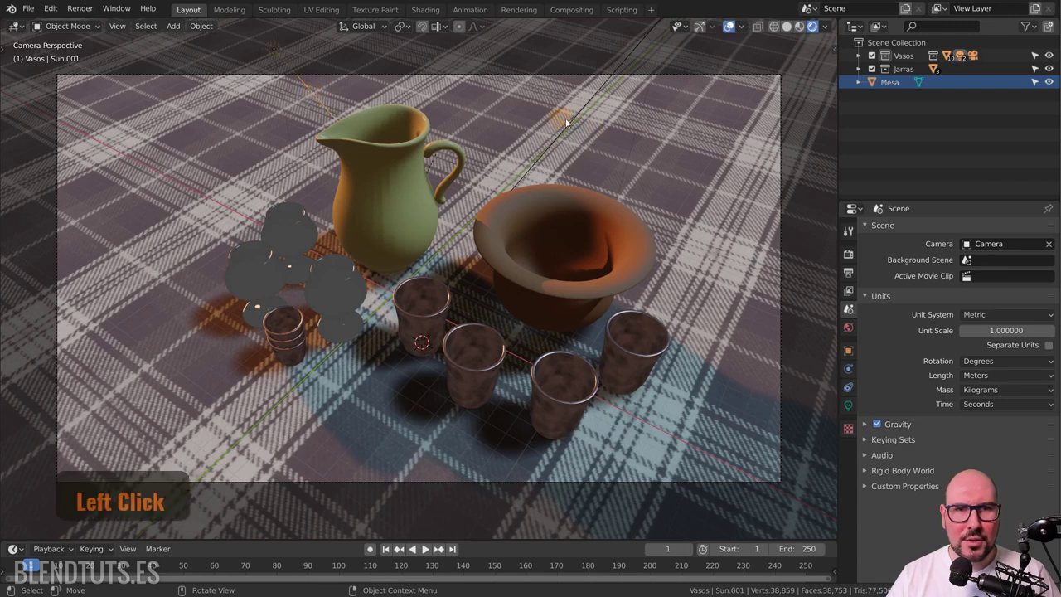
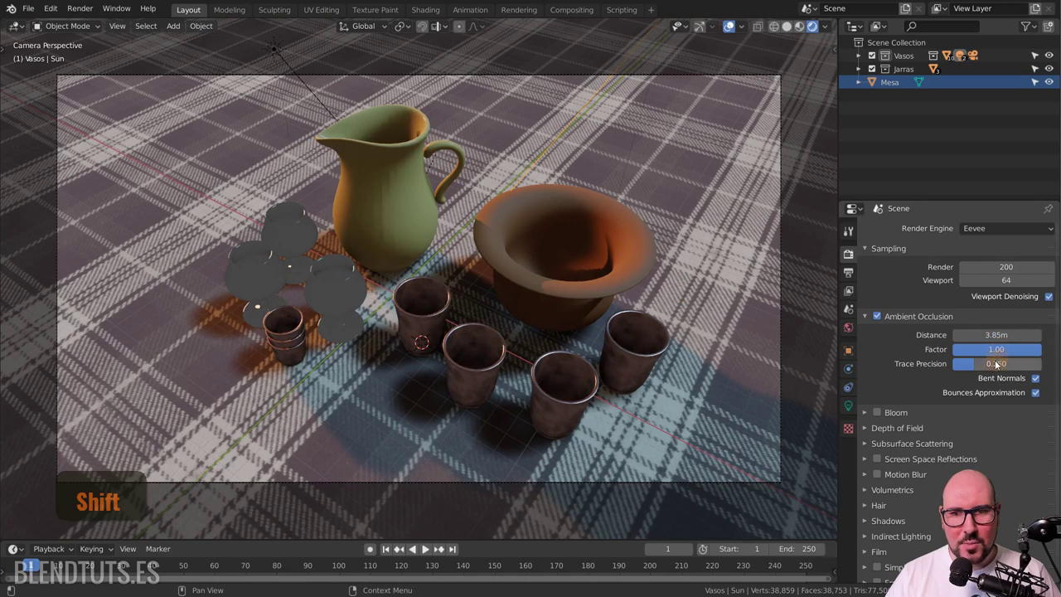
Set the ambient occlusion distance to 3.85 m.
left_click(881, 322)
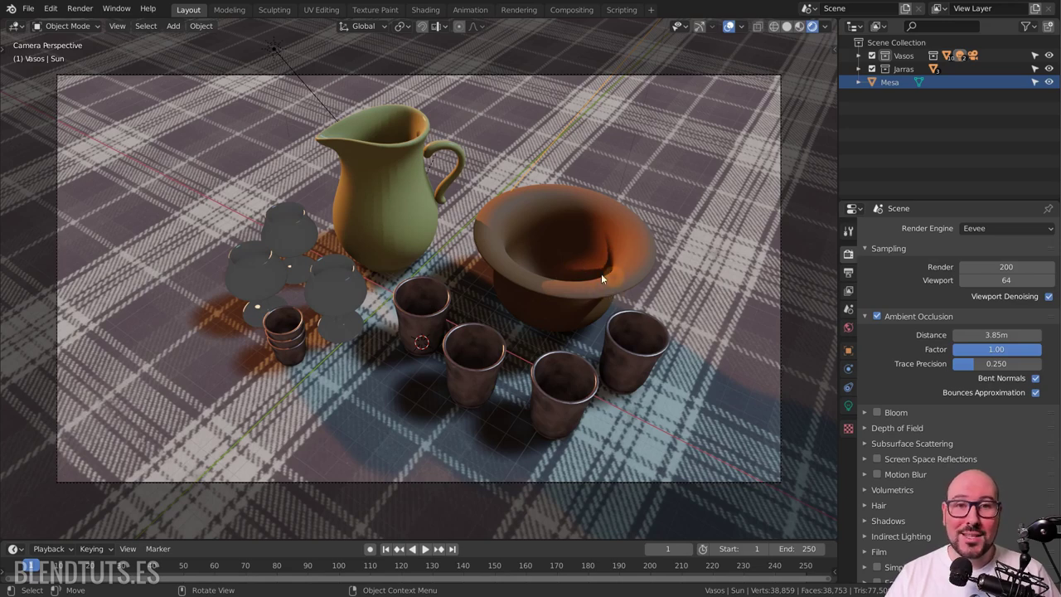
Enable bloom with threshold 0.607, radius 9.138, intensity 0.100 and an orange tint.
left_click(867, 317)
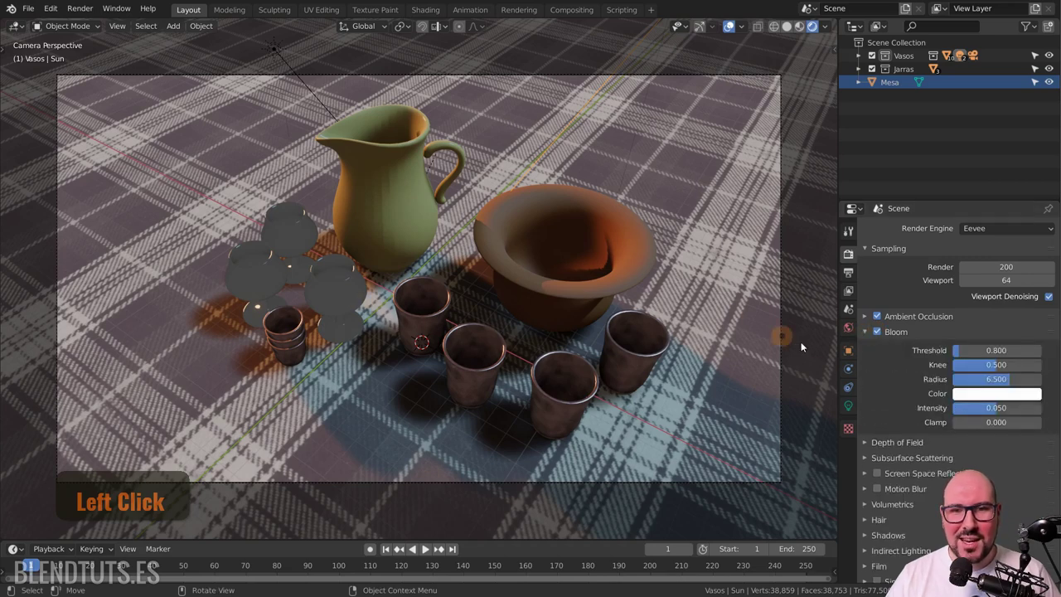
left_click(973, 356)
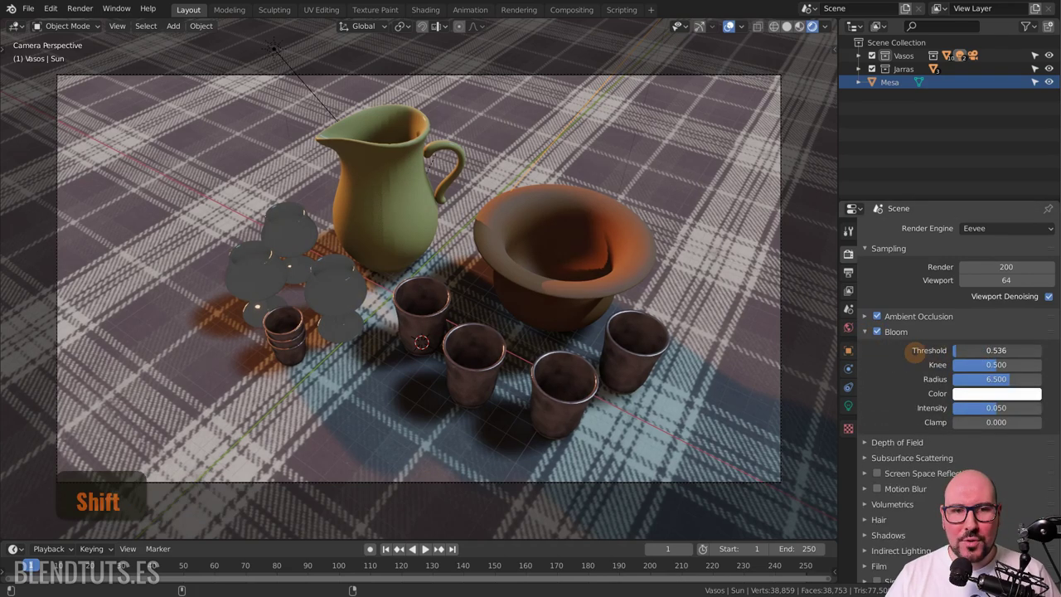
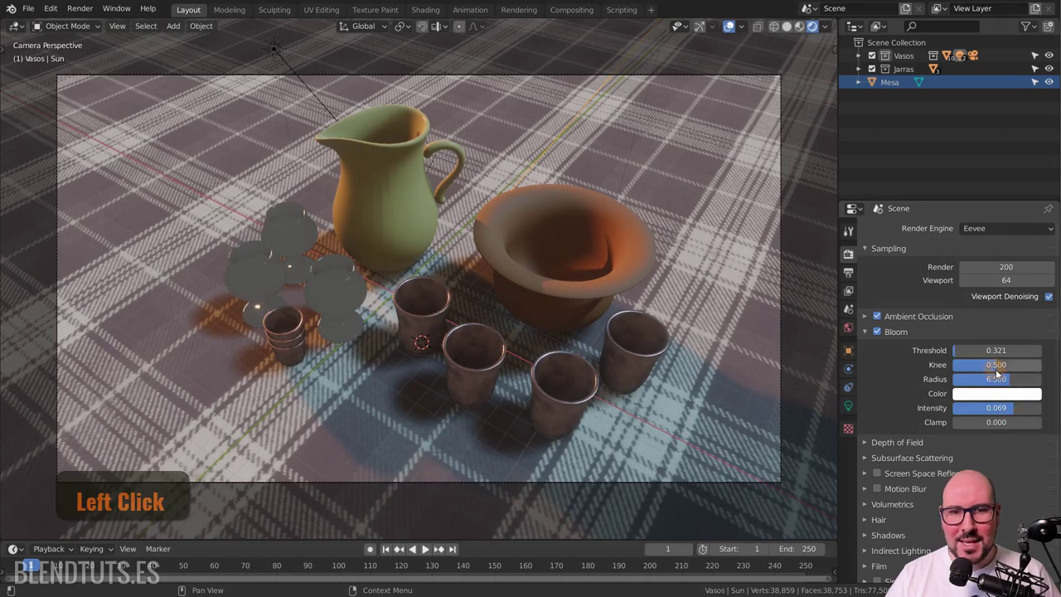
middle_click(603, 370)
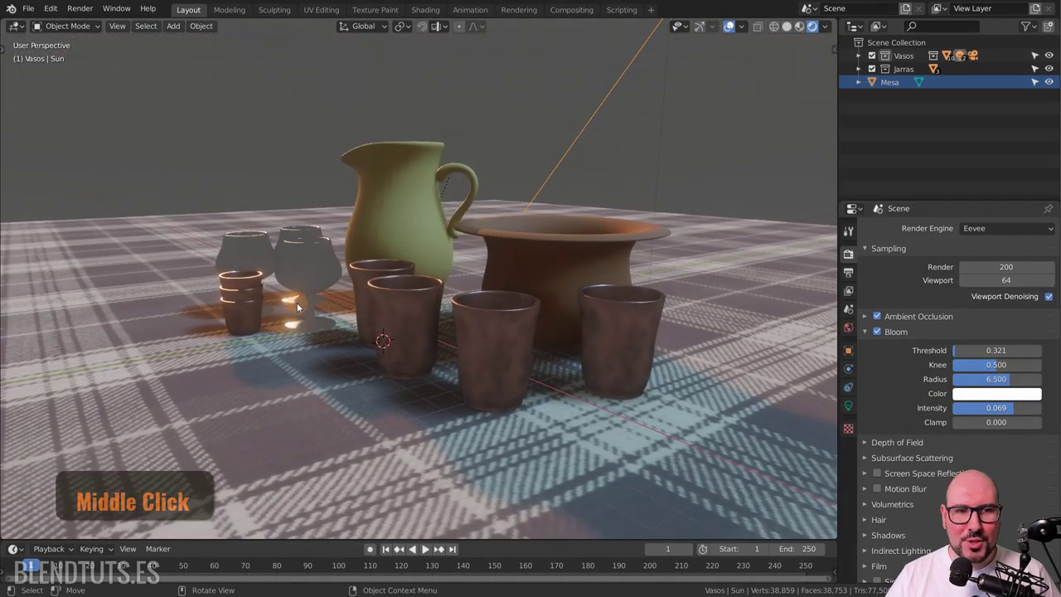
middle_click(1009, 381)
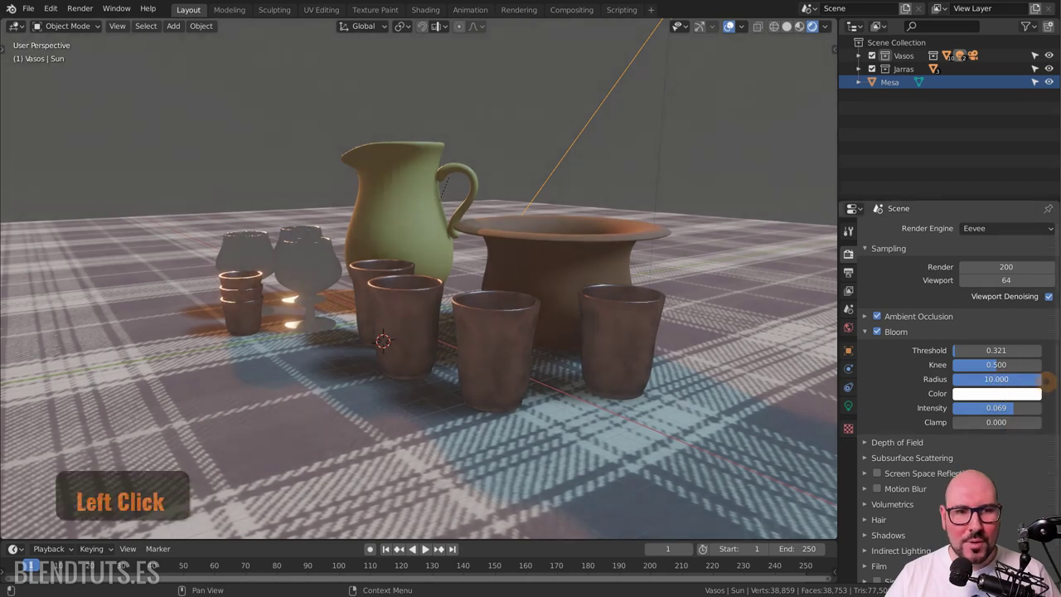
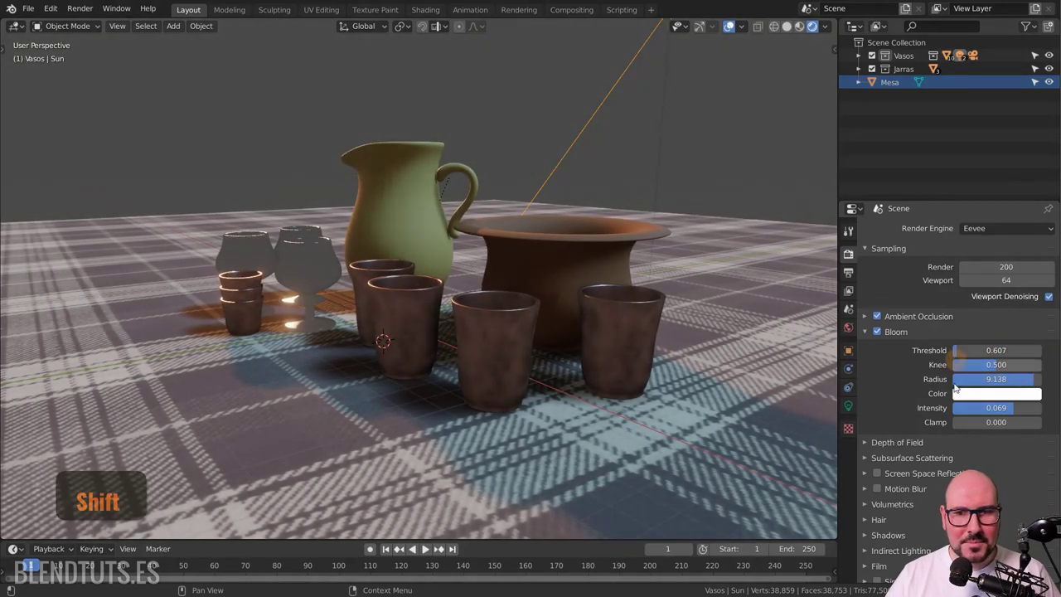
left_click(1020, 416)
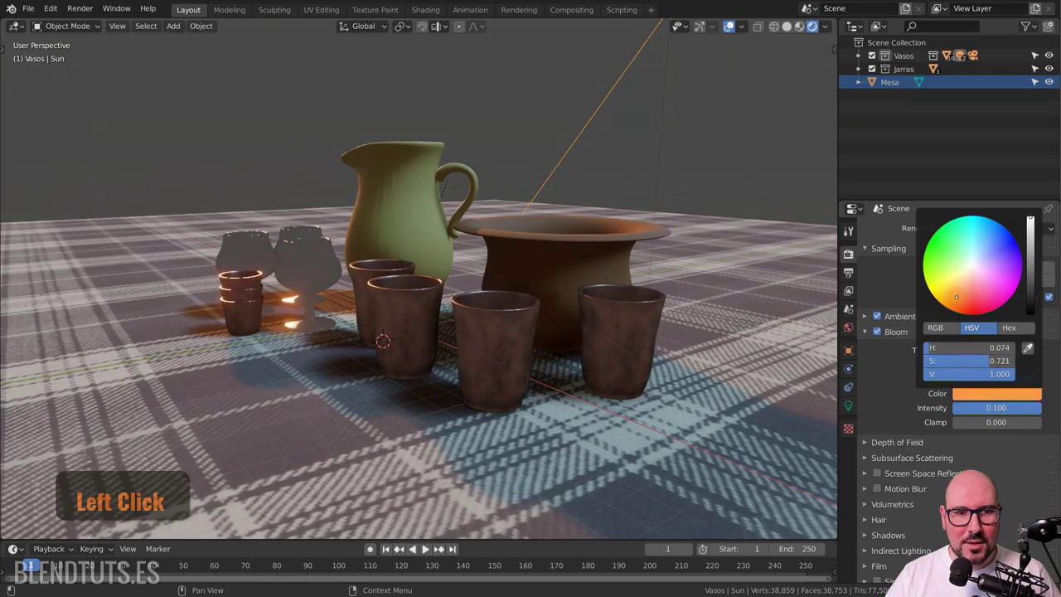
Orbit low beside the cups to judge the glow, then return to camera view.
middle_click(370, 259)
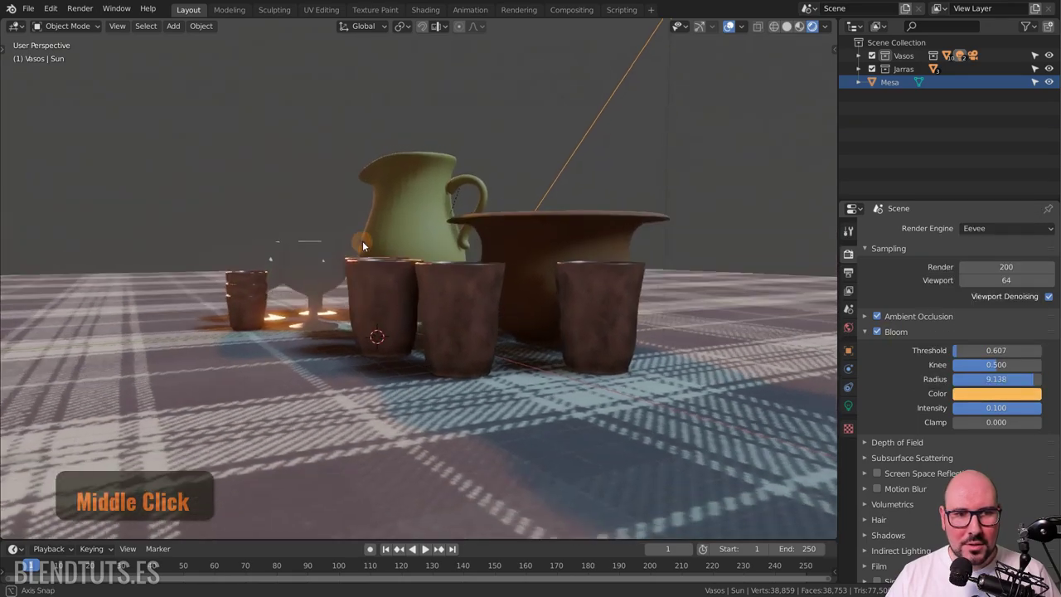
scroll("up", 3)
scroll("down", 3)
middle_click(560, 321)
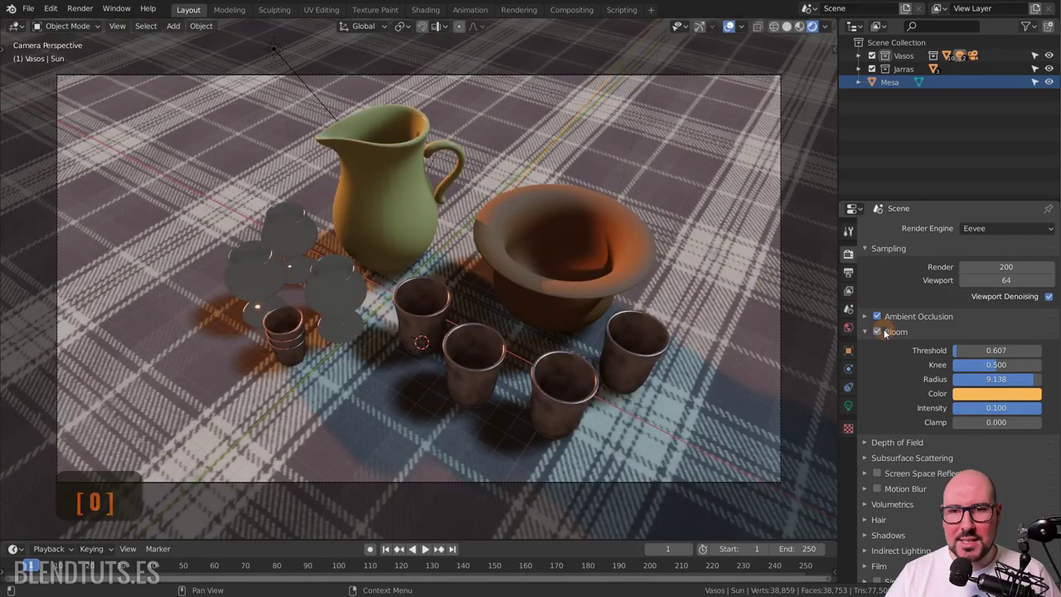
key("KP_0")
Switch bloom off again and enable screen space reflections.
left_click(883, 335)
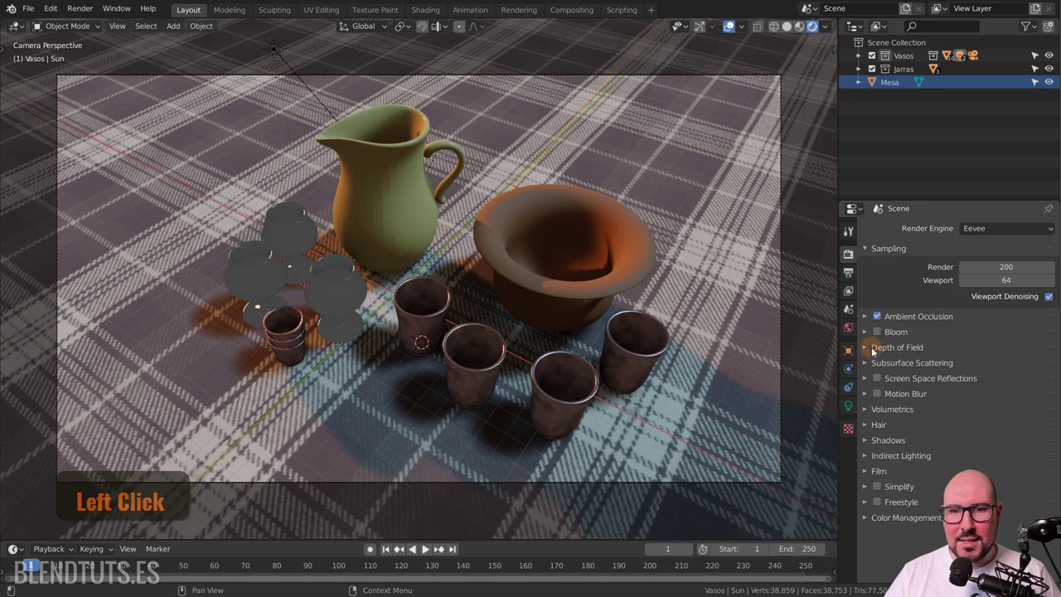
left_click(871, 353)
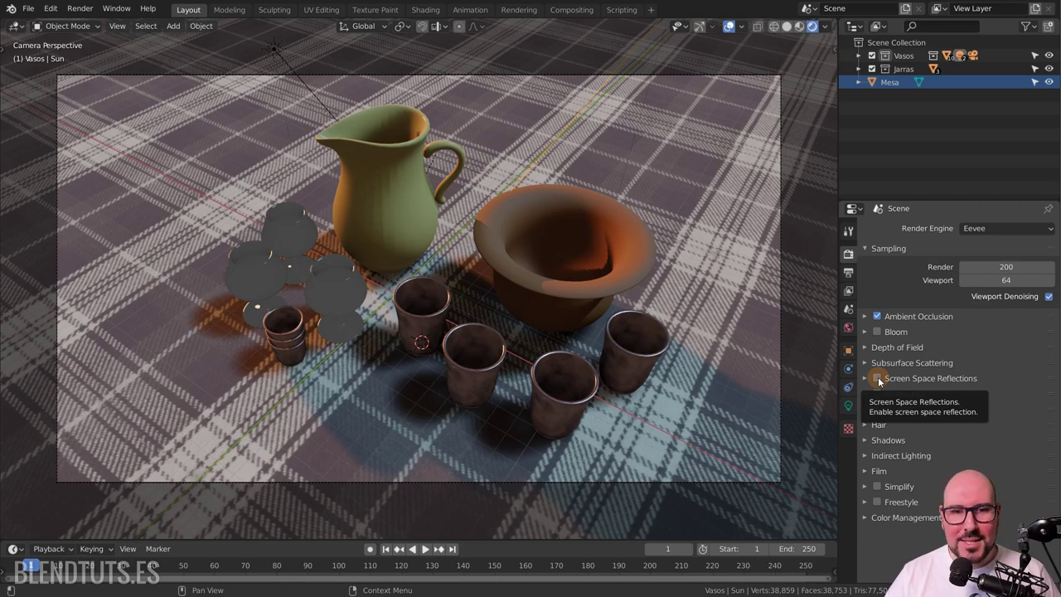
left_click(882, 380)
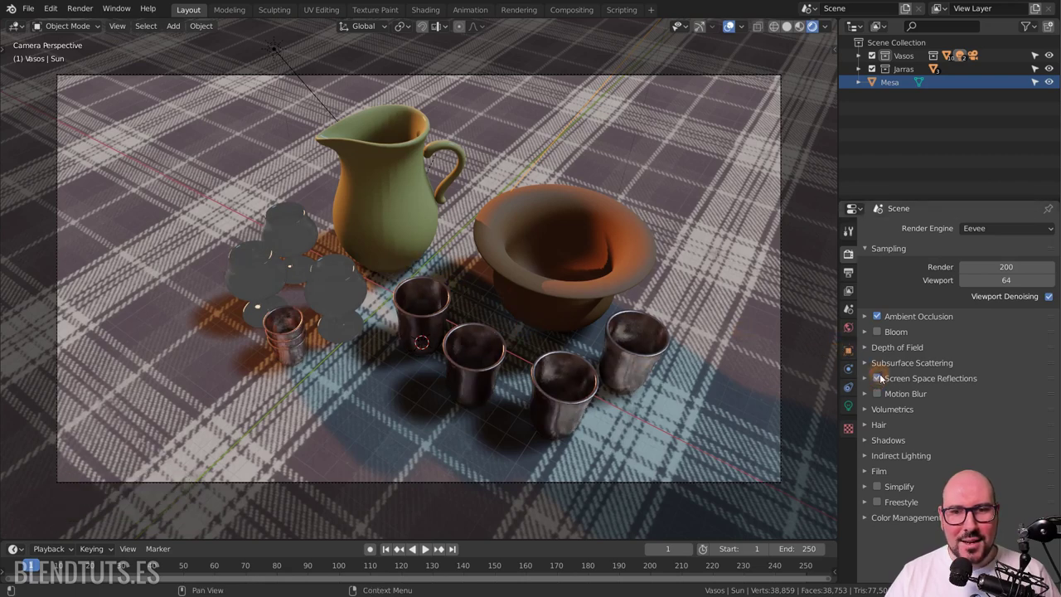
left_click(885, 378)
Orbit to a low view of the shiny cups, then look through the camera.
middle_click(482, 363)
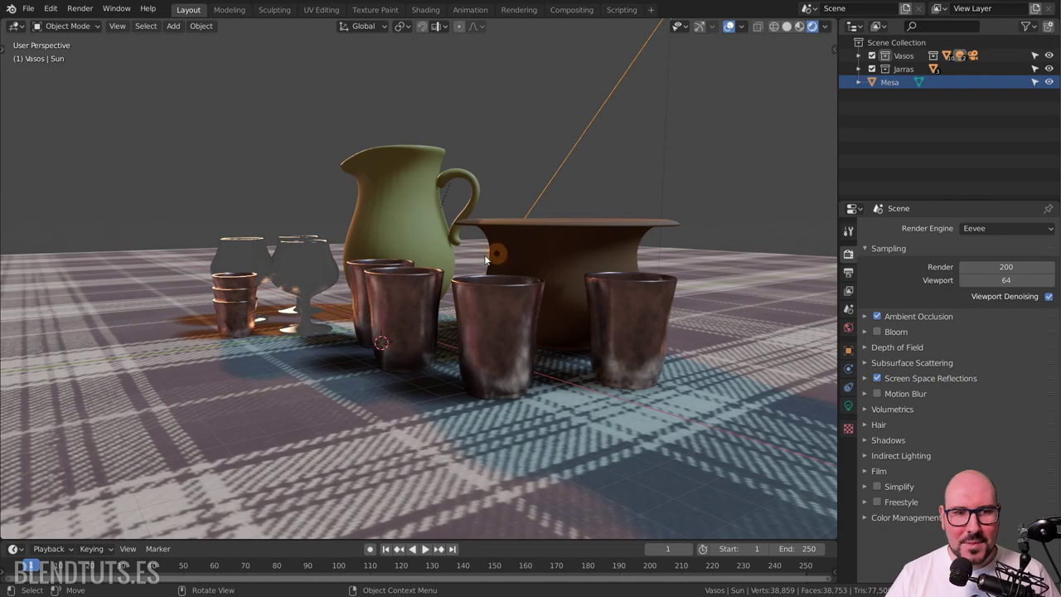
middle_click(518, 283)
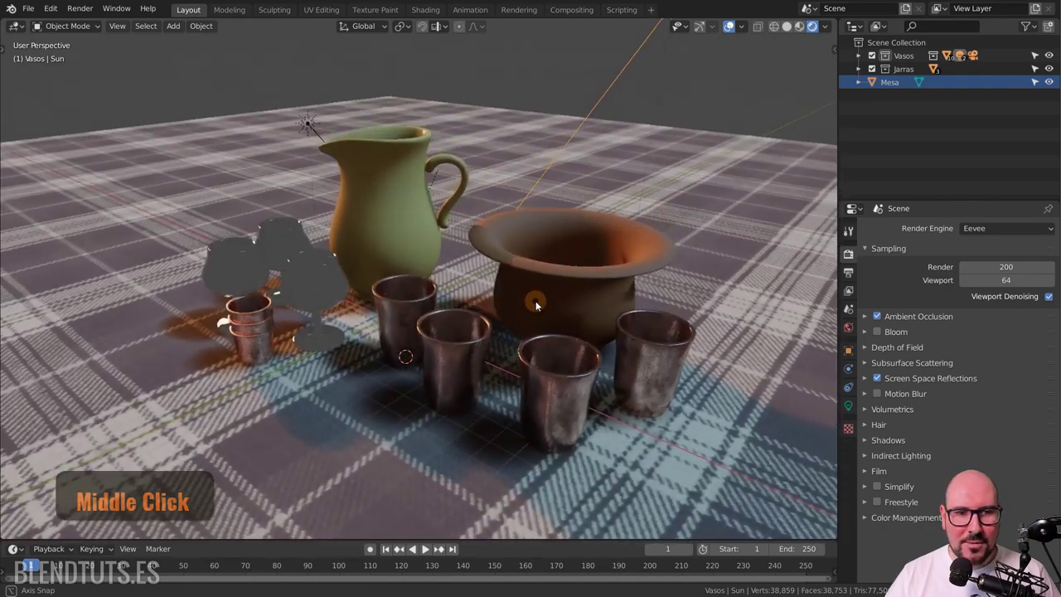
key("KP_0")
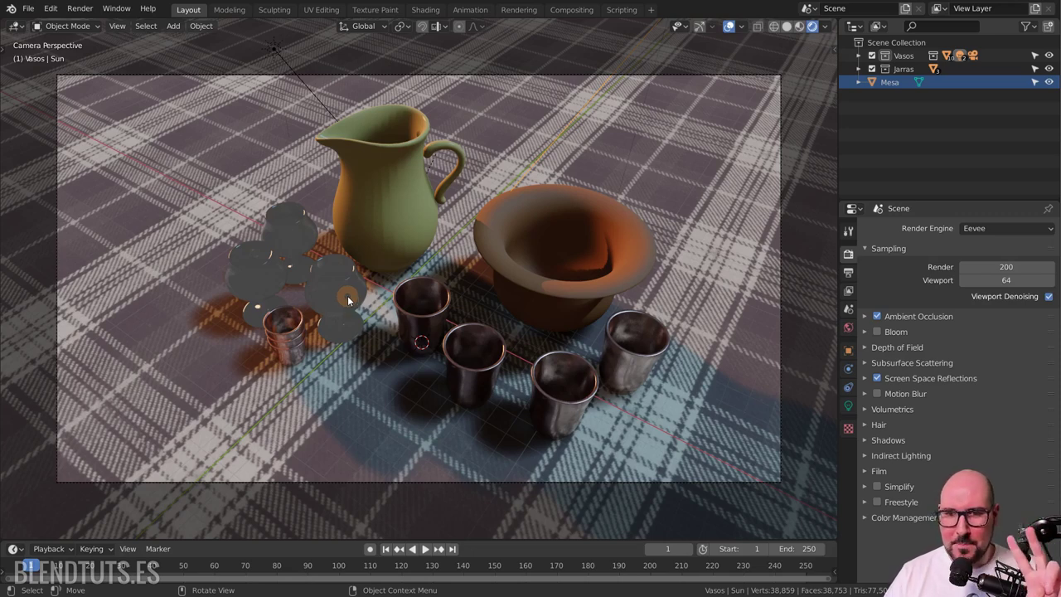
Enable refraction in the screen space reflections settings.
key("KP_0")
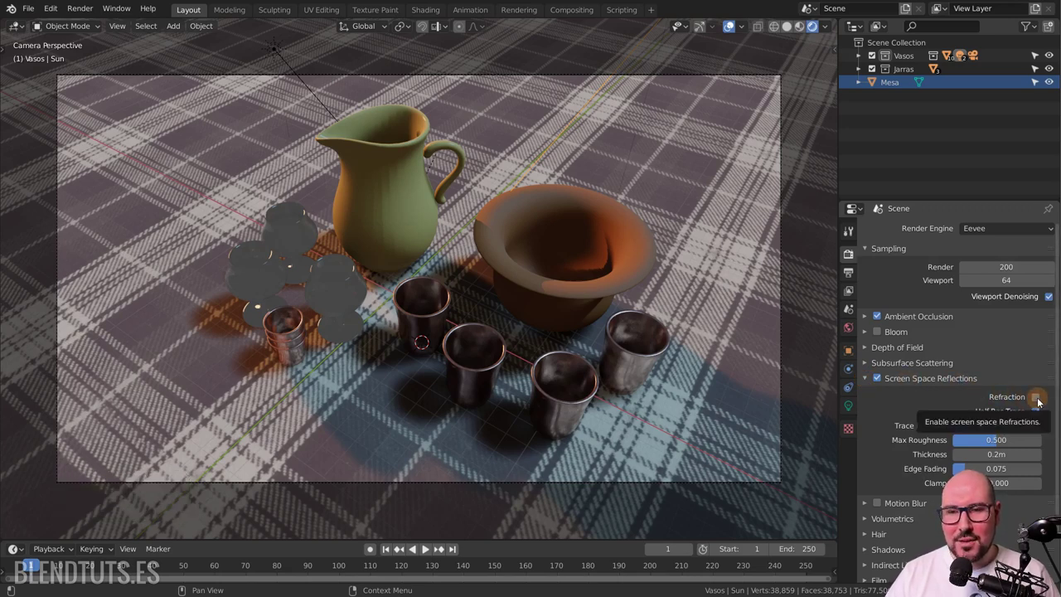
left_click(1038, 401)
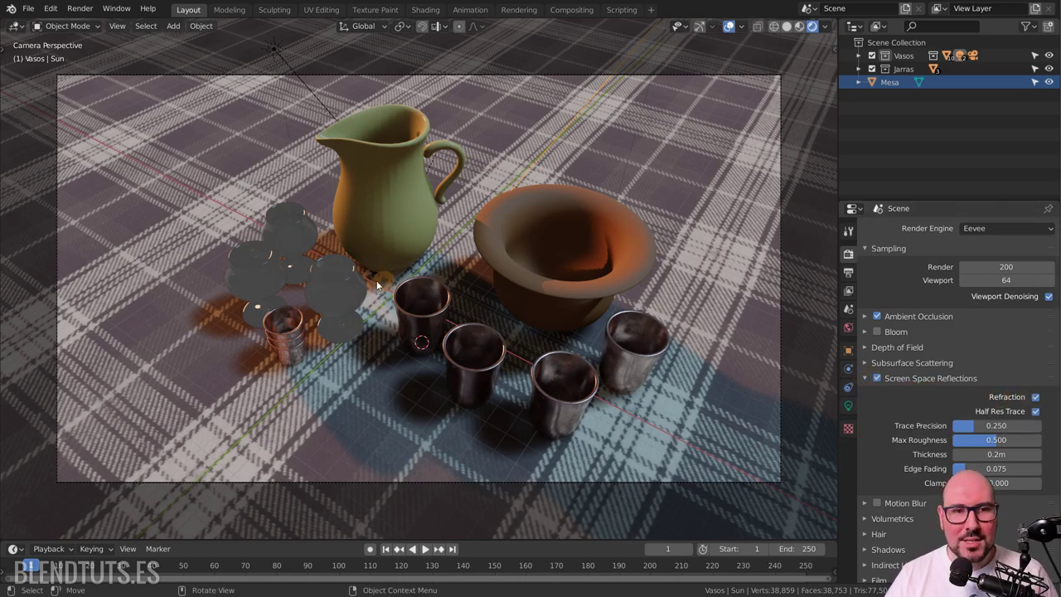
Enable screen space refraction on a goblet's Glass BSDF material with IOR 1.790.
left_click(336, 297)
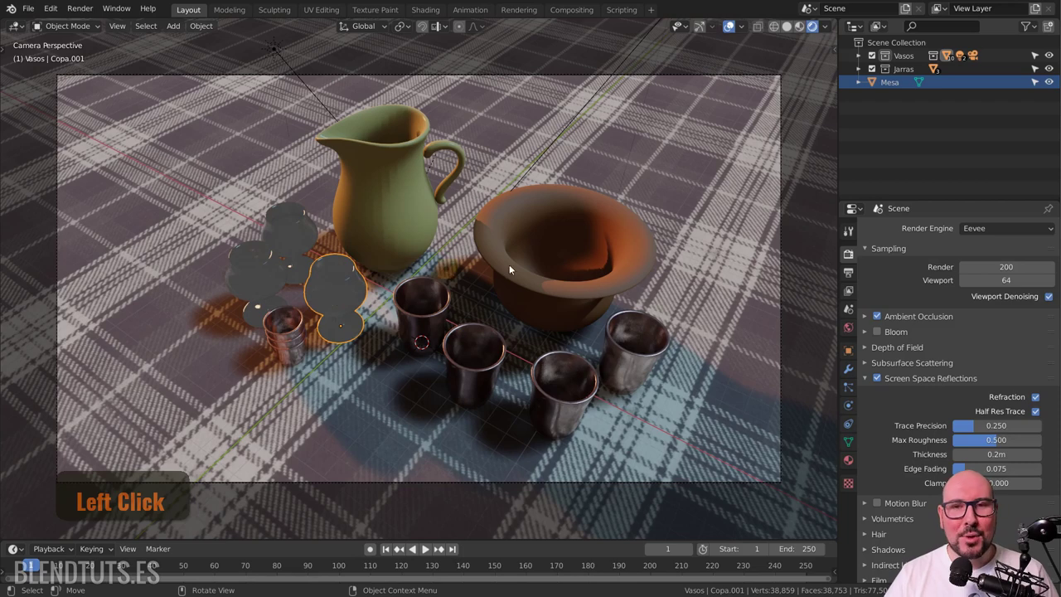
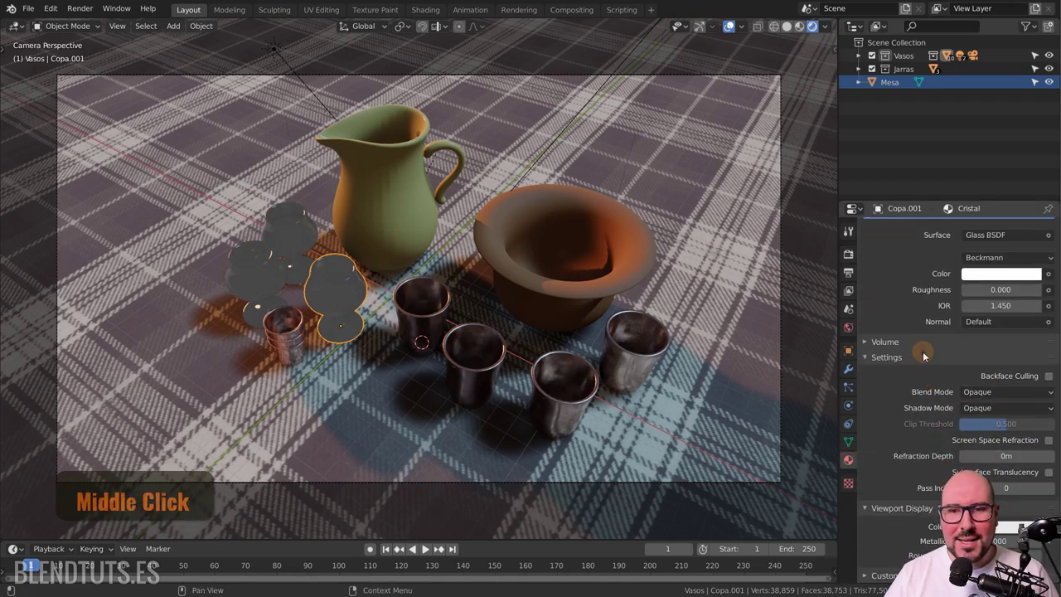
left_click(887, 365)
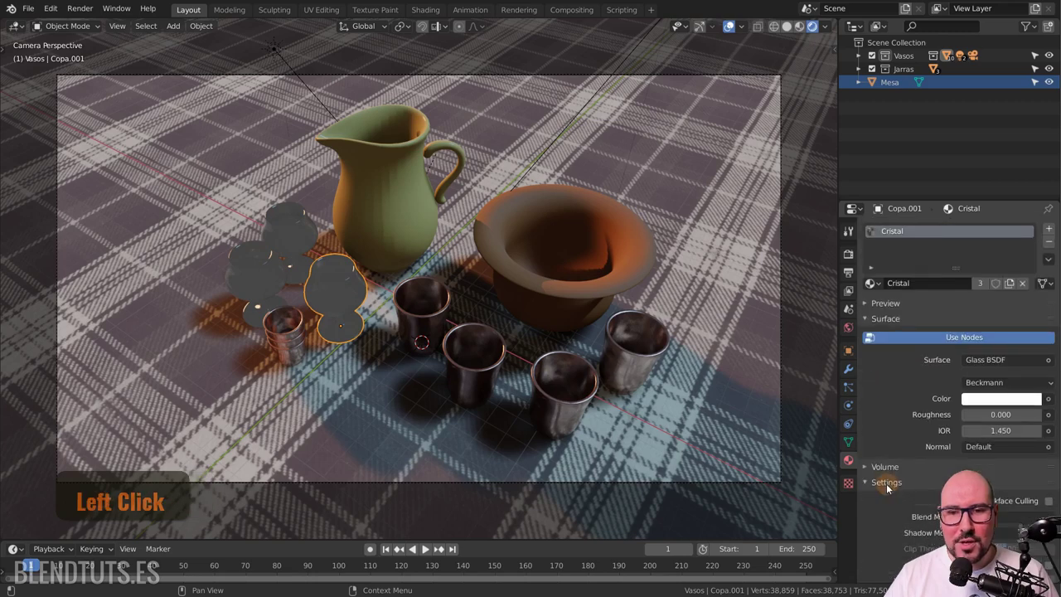
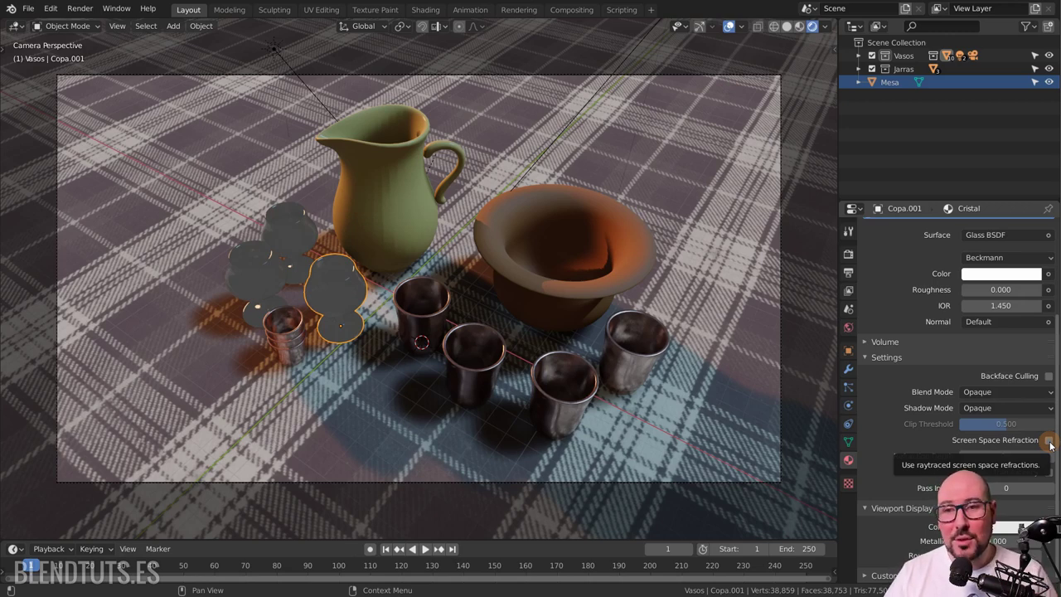
middle_click(1050, 446)
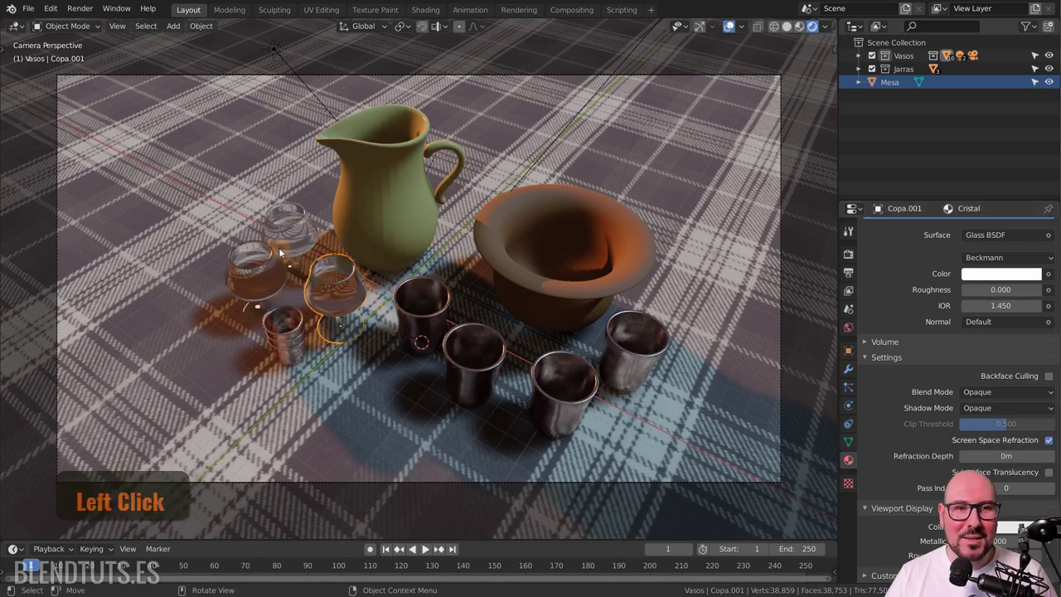
left_click(292, 284)
scroll("up", 3)
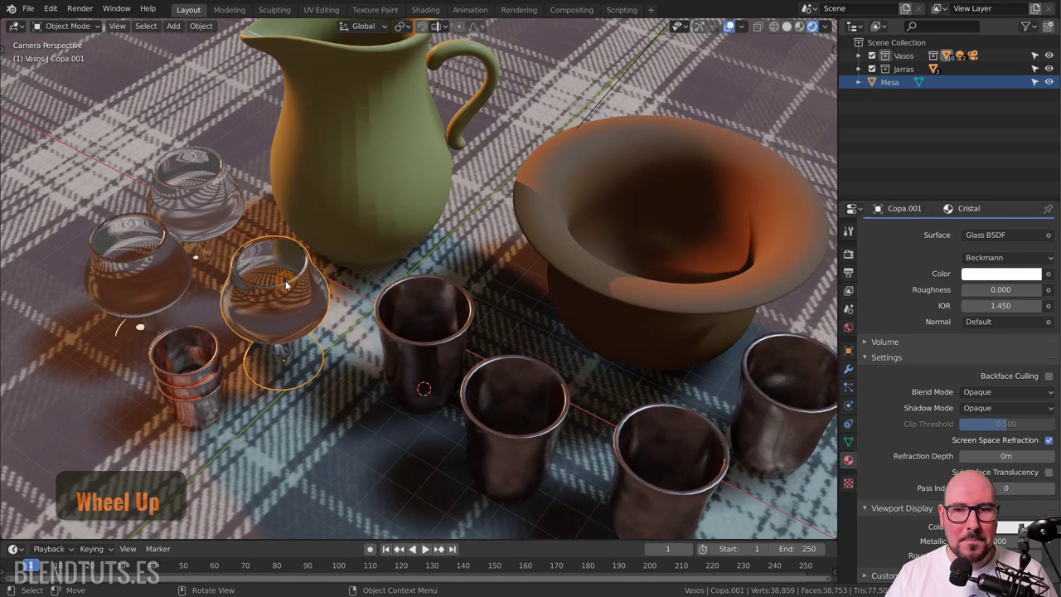
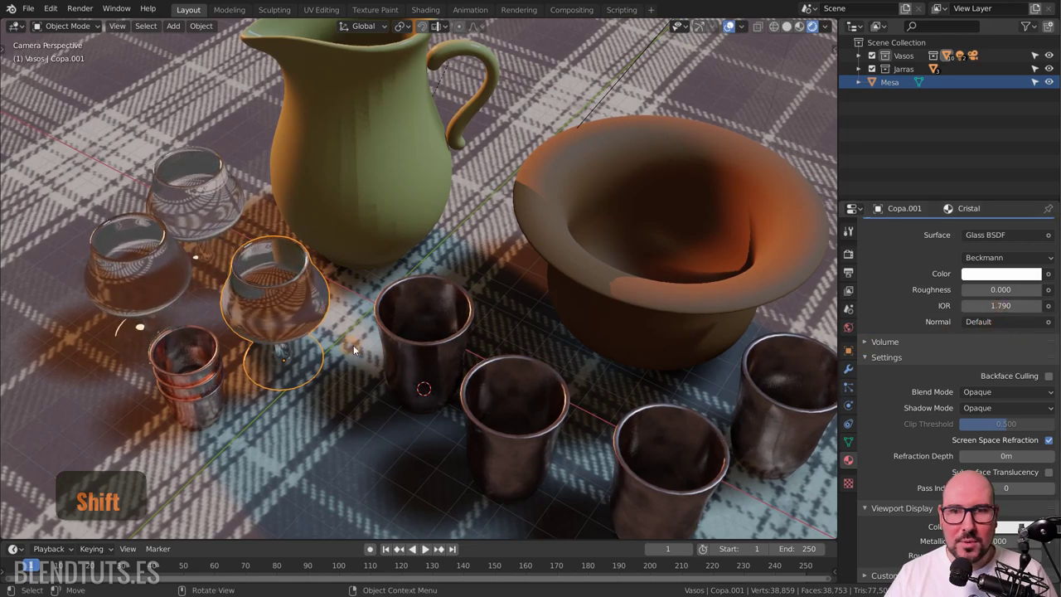
Select another glass goblet and apply the same refraction setup.
middle_click(516, 298)
scroll("down", 3)
middle_click(565, 329)
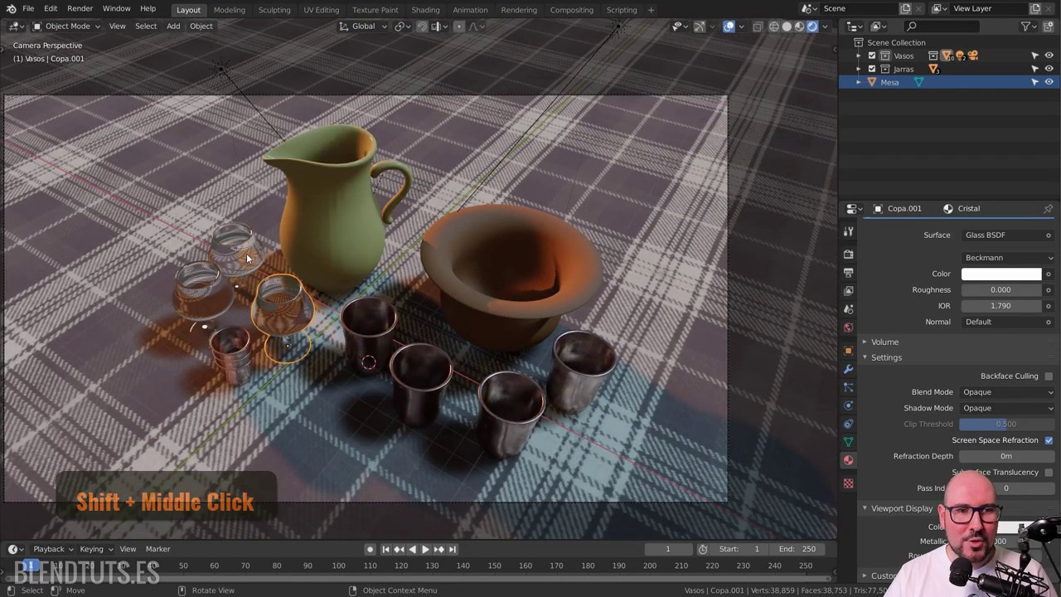
left_click(245, 253)
key("alt+a")
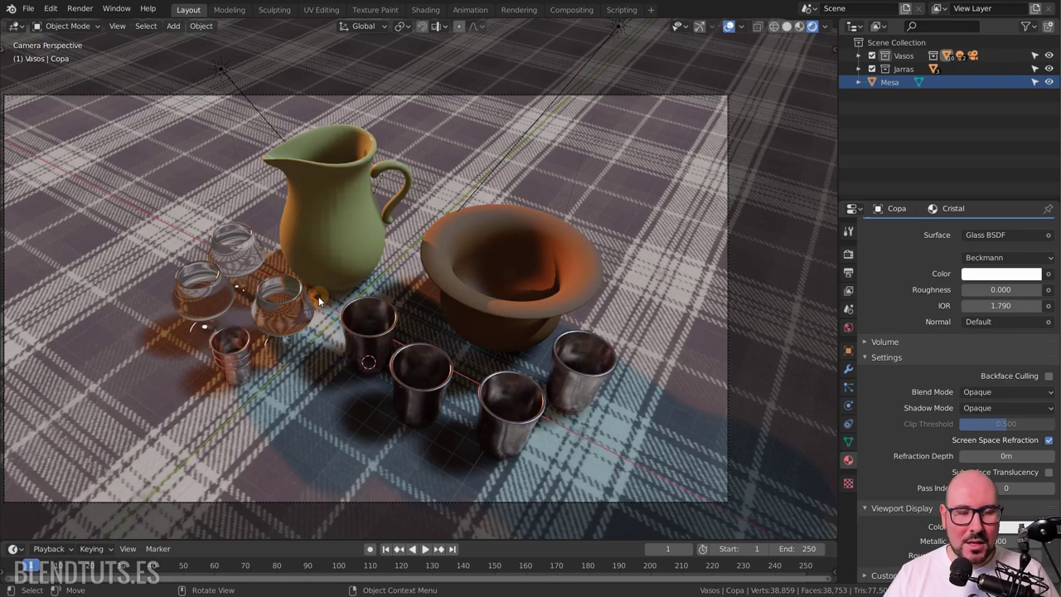
scroll("up", 3)
Orbit closely around the glass goblets to inspect the refraction of the tablecloth.
middle_click(218, 334)
middle_click(314, 343)
scroll("up", 3)
middle_click(319, 359)
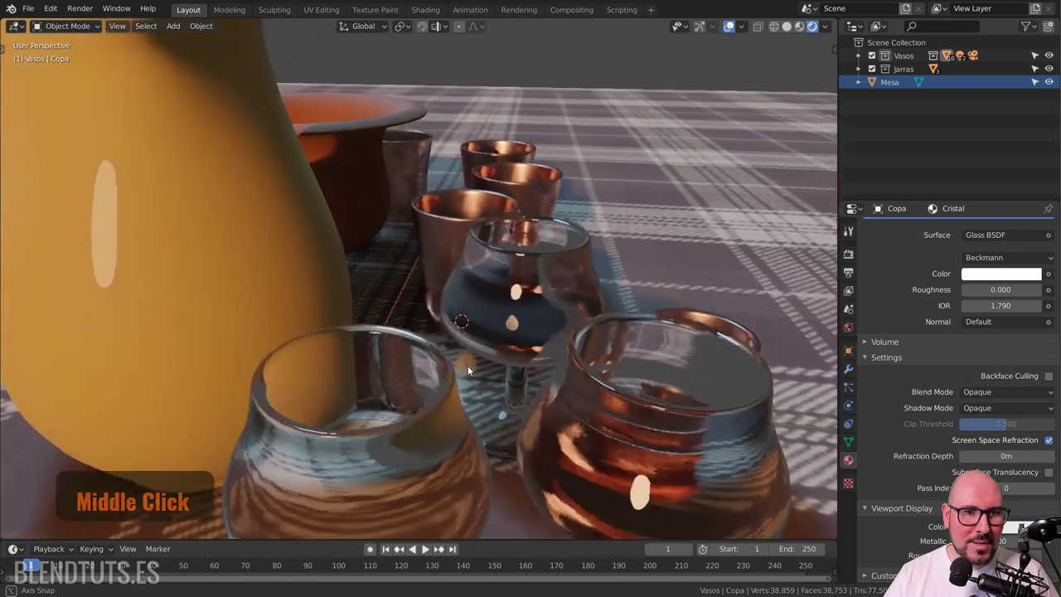
middle_click(446, 399)
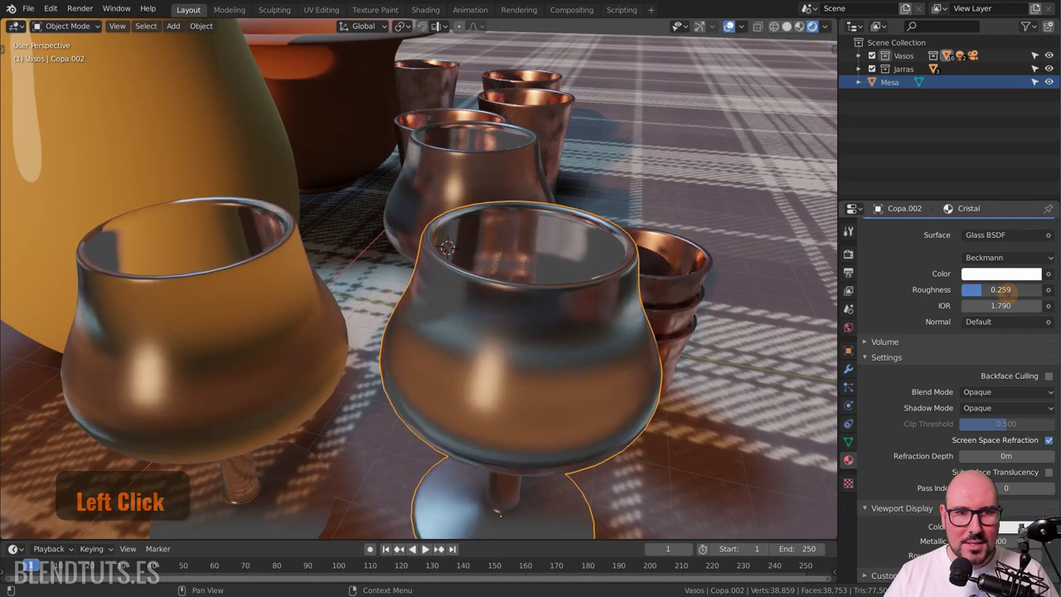
middle_click(595, 280)
scroll("down", 3)
middle_click(582, 327)
Return to camera view and frame the jug more closely.
key("KP_0")
scroll("down", 3)
middle_click(547, 302)
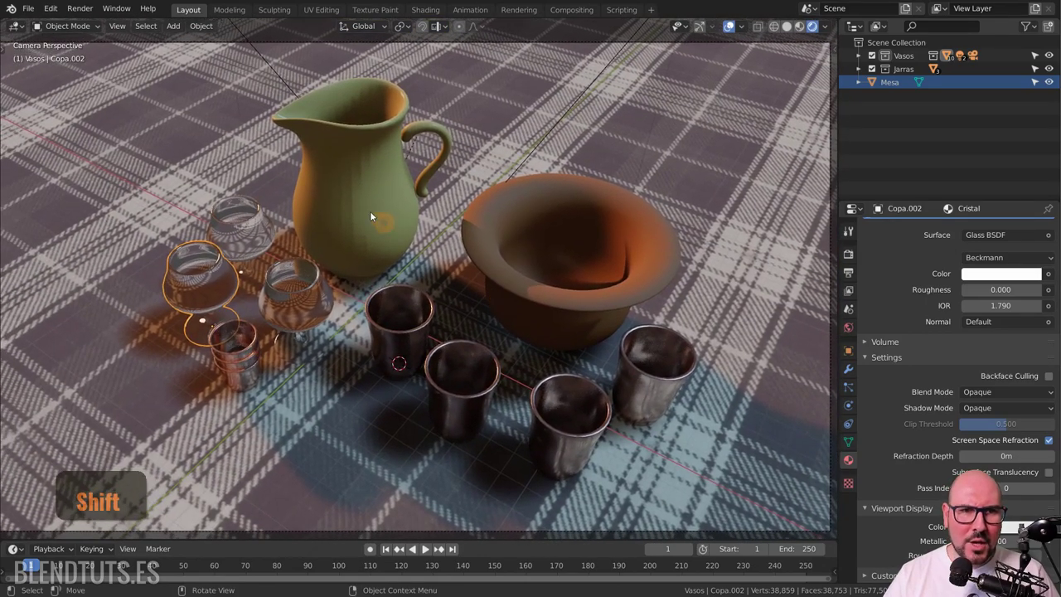
scroll("up", 3)
middle_click(393, 186)
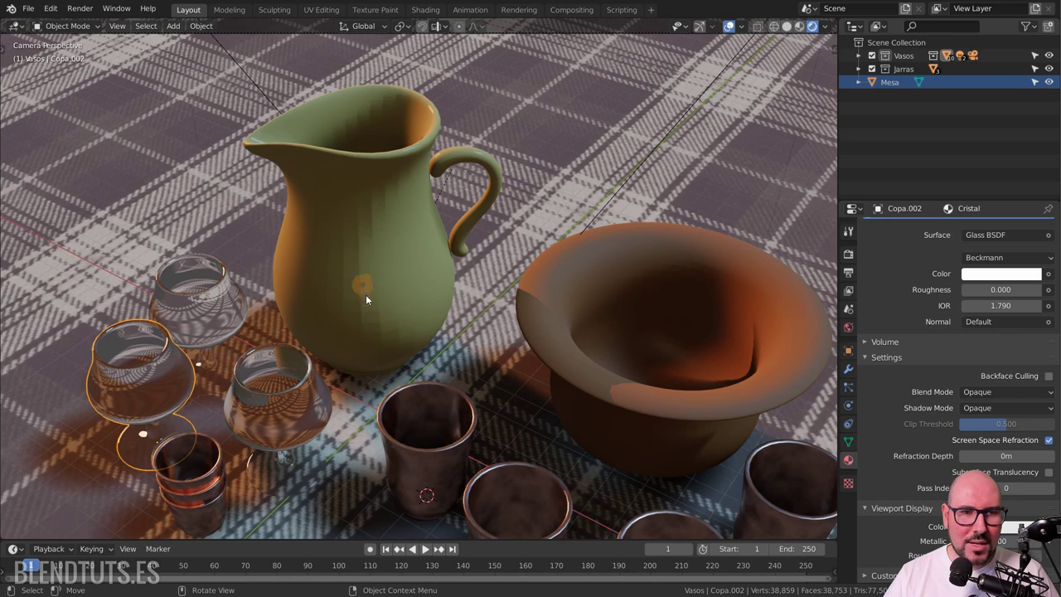
Give Sun.001 contact shadows and softness 21.2, then select the blue sun lamp.
left_click(380, 219)
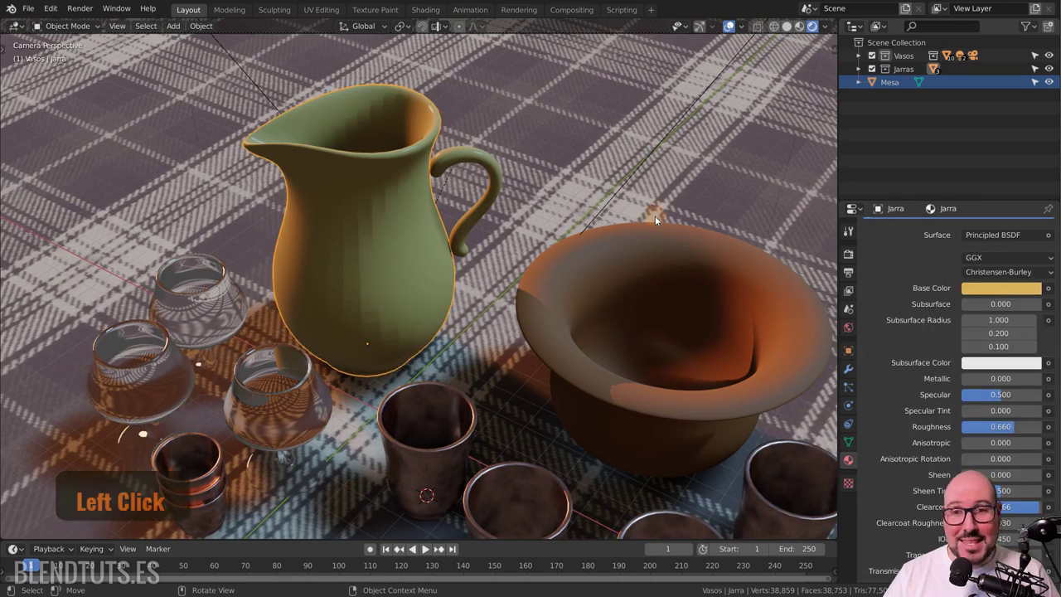
left_click(249, 81)
scroll("down", 3)
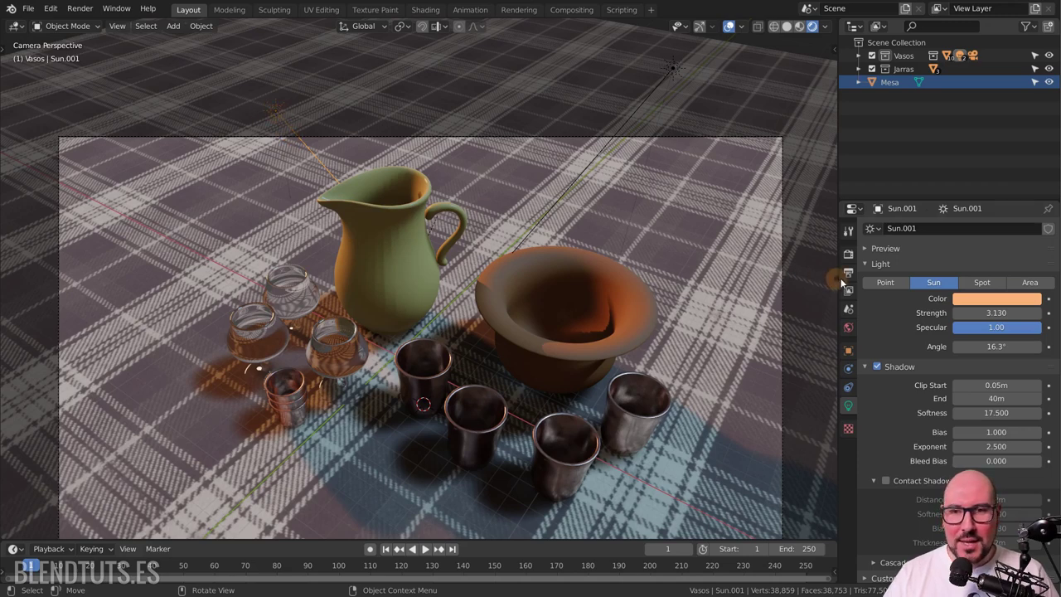
scroll("down", 3)
middle_click(895, 482)
left_click(895, 483)
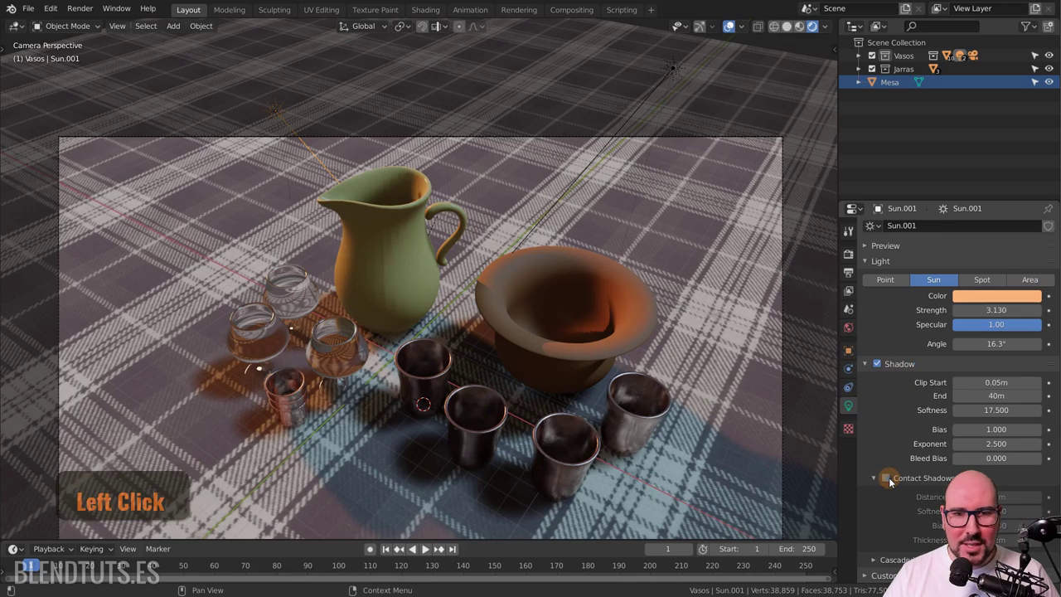
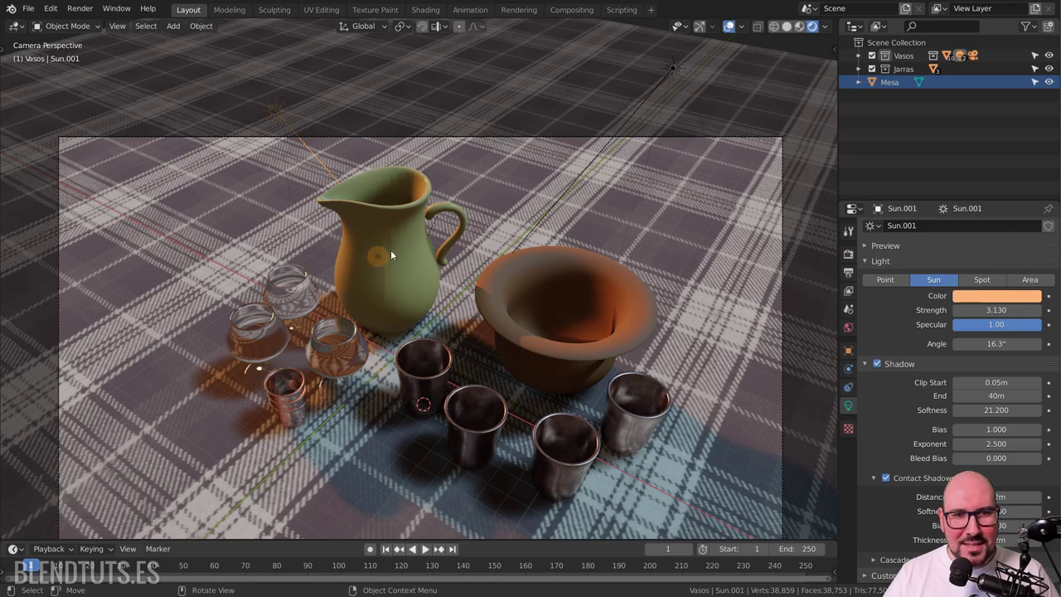
left_click(560, 202)
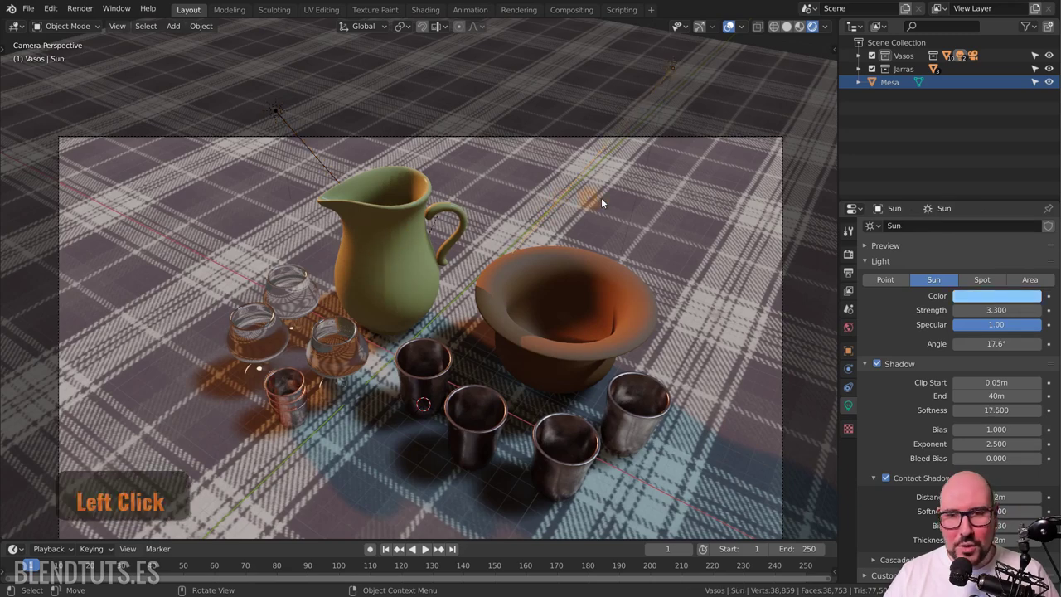
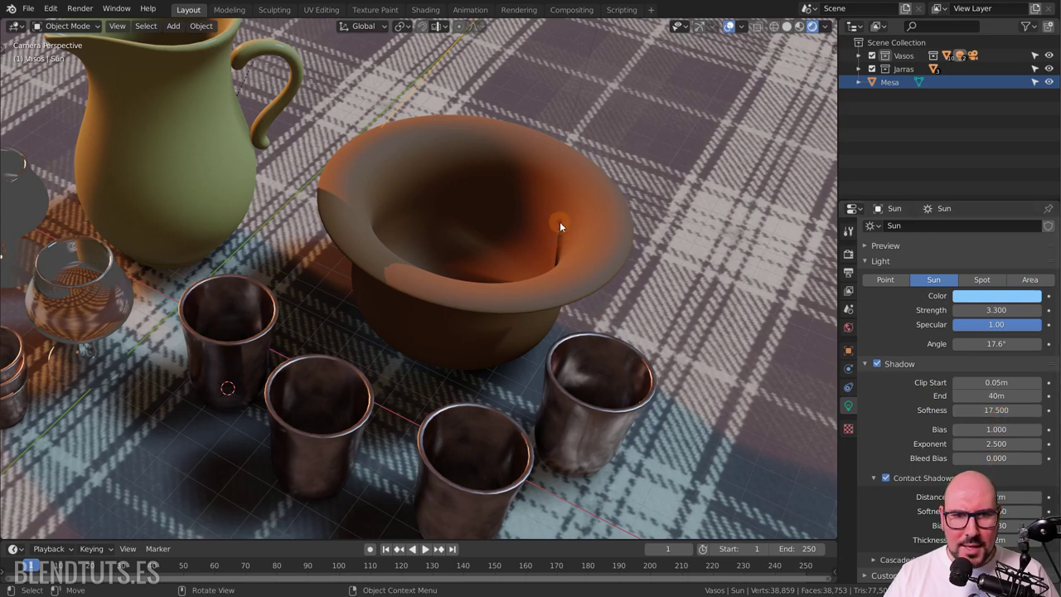
Orbit around the jug and bowl to inspect their shadows.
scroll("down", 3)
middle_click(520, 187)
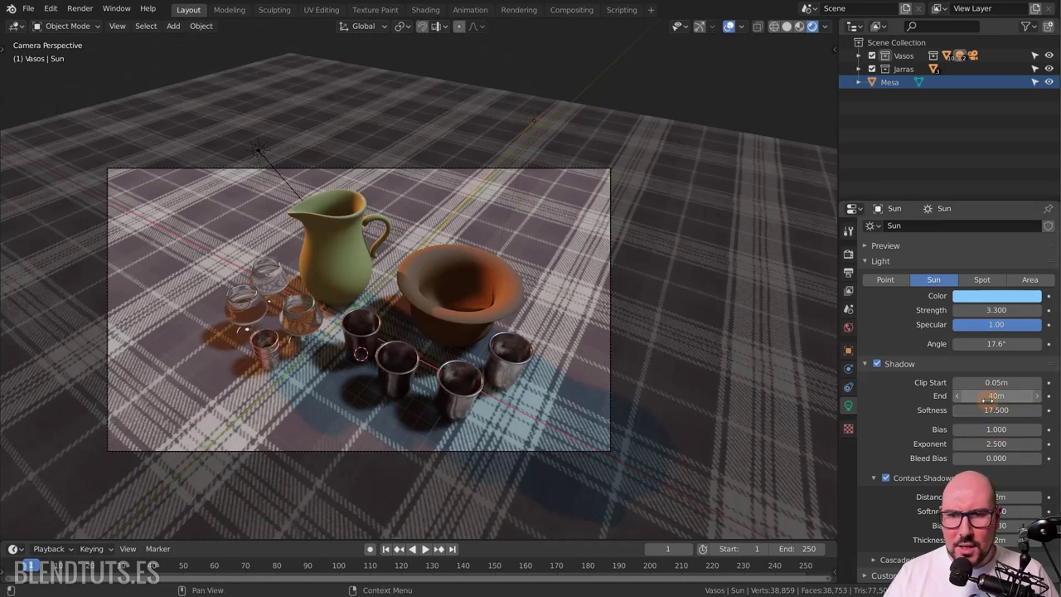
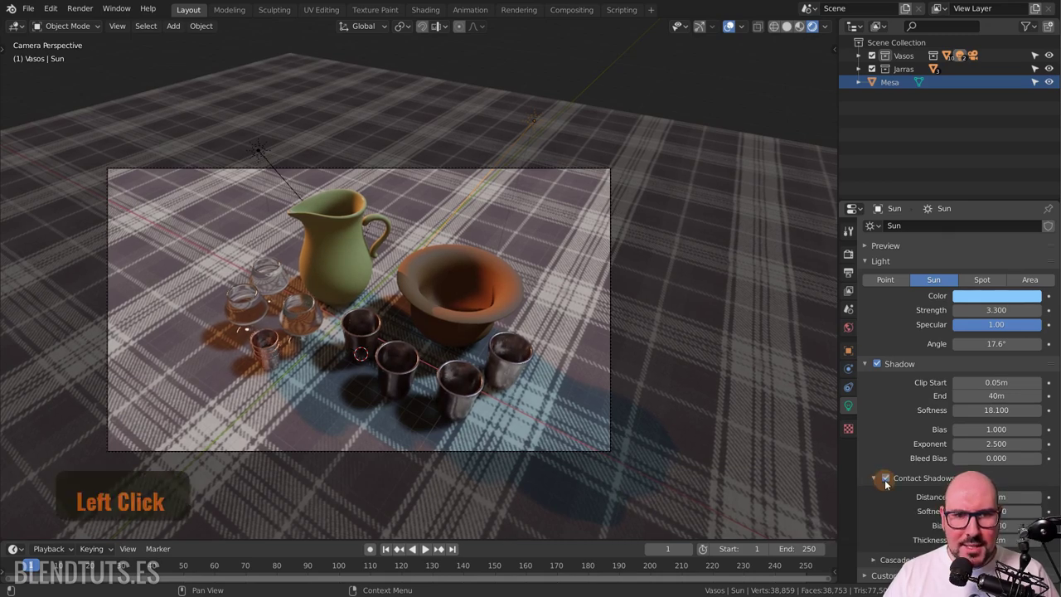
scroll("up", 3)
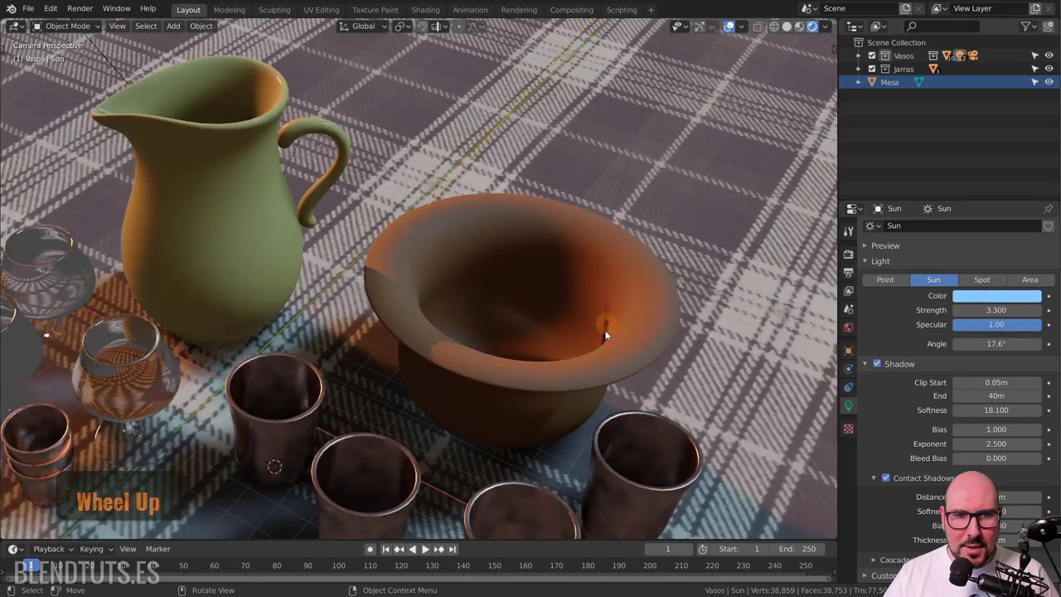
middle_click(555, 355)
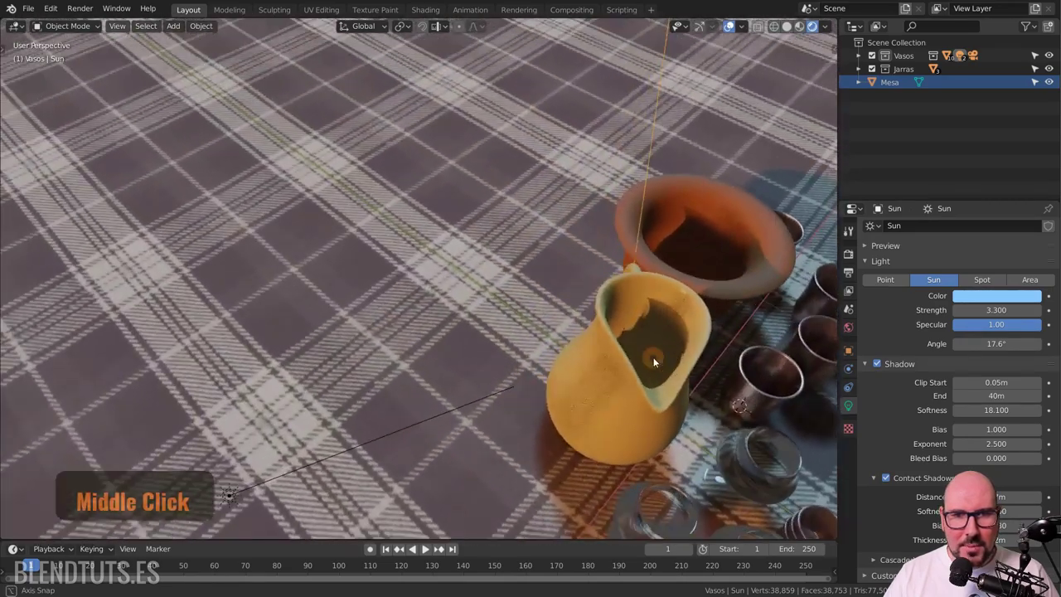
middle_click(725, 279)
scroll("up", 3)
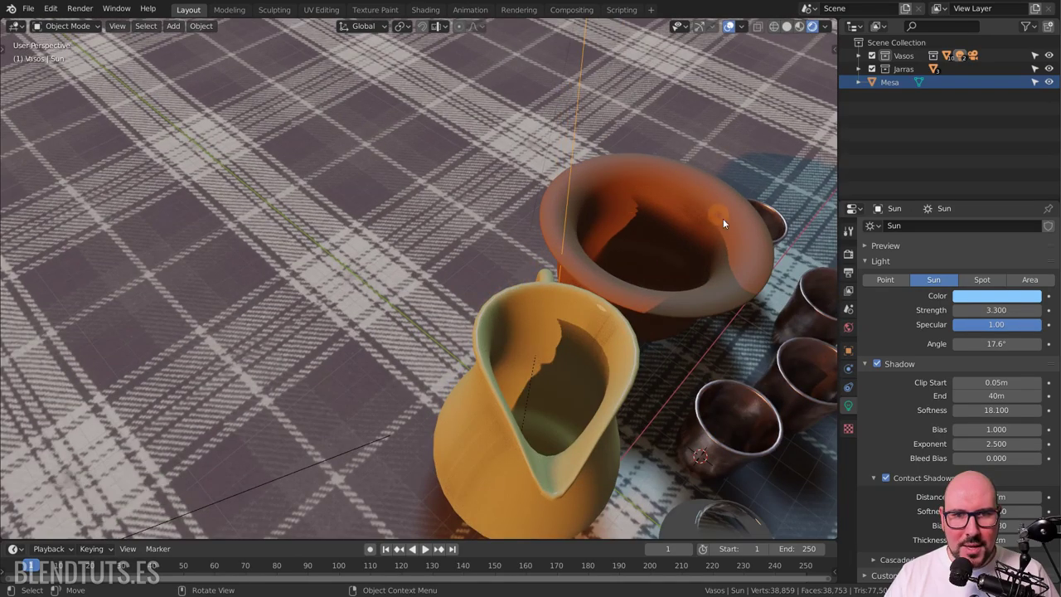
scroll("up", 3)
middle_click(732, 285)
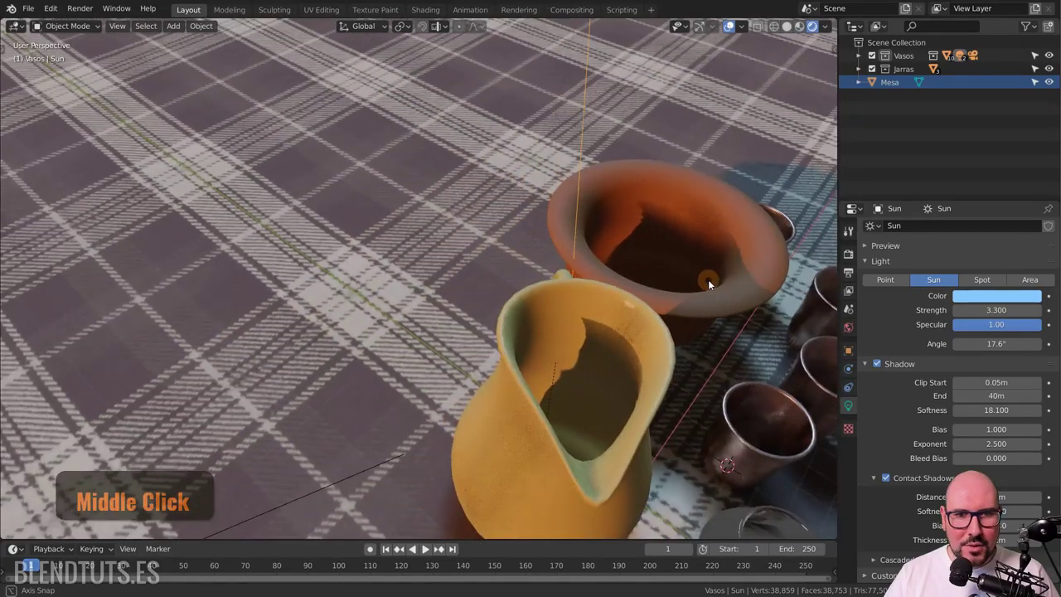
Look through the camera and select the warmer Sun.001 lamp again.
key("KP_0")
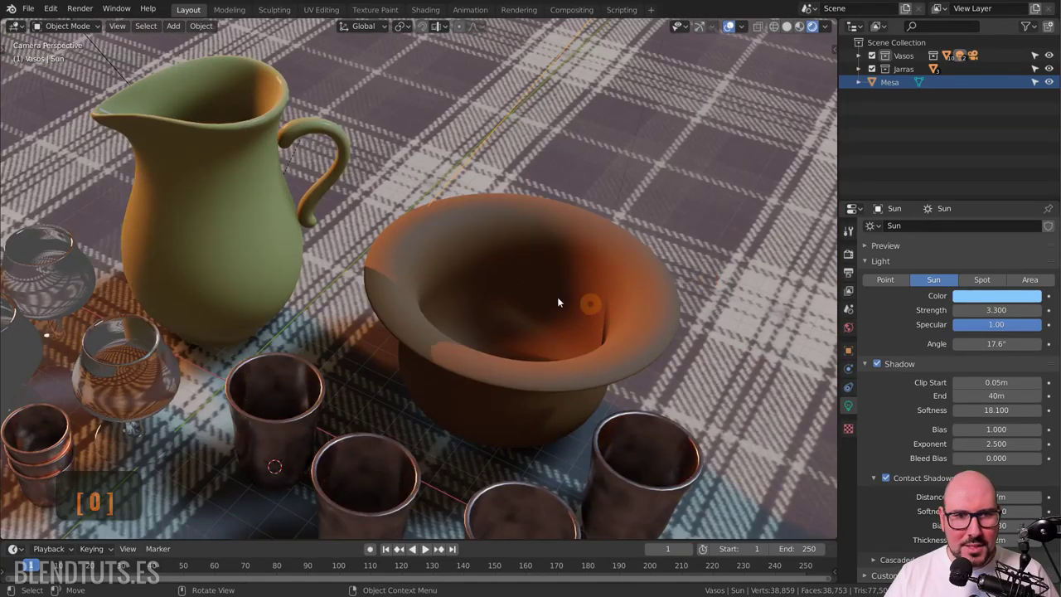
scroll("down", 3)
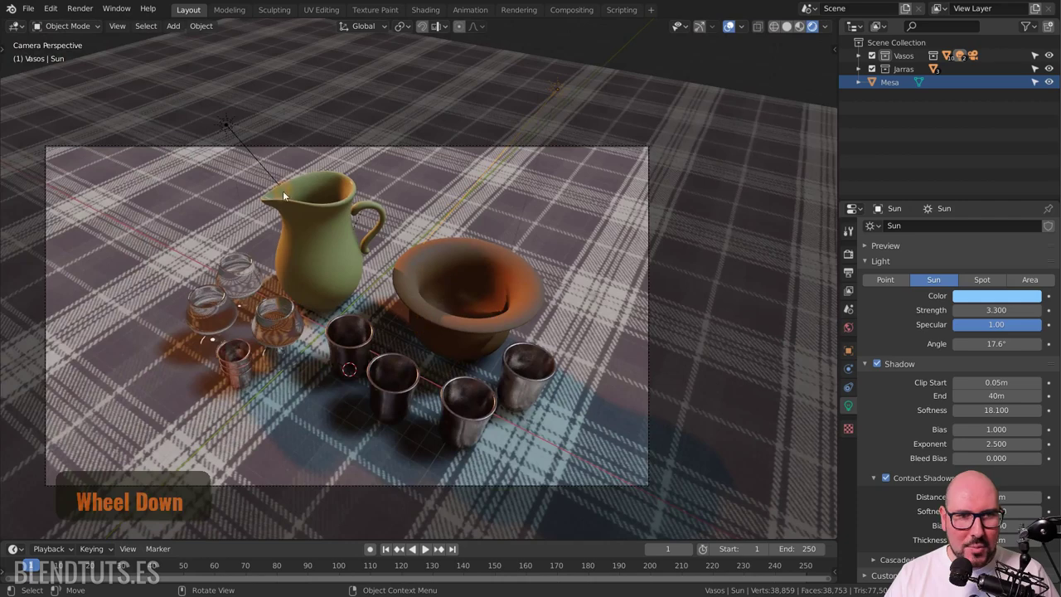
left_click(231, 127)
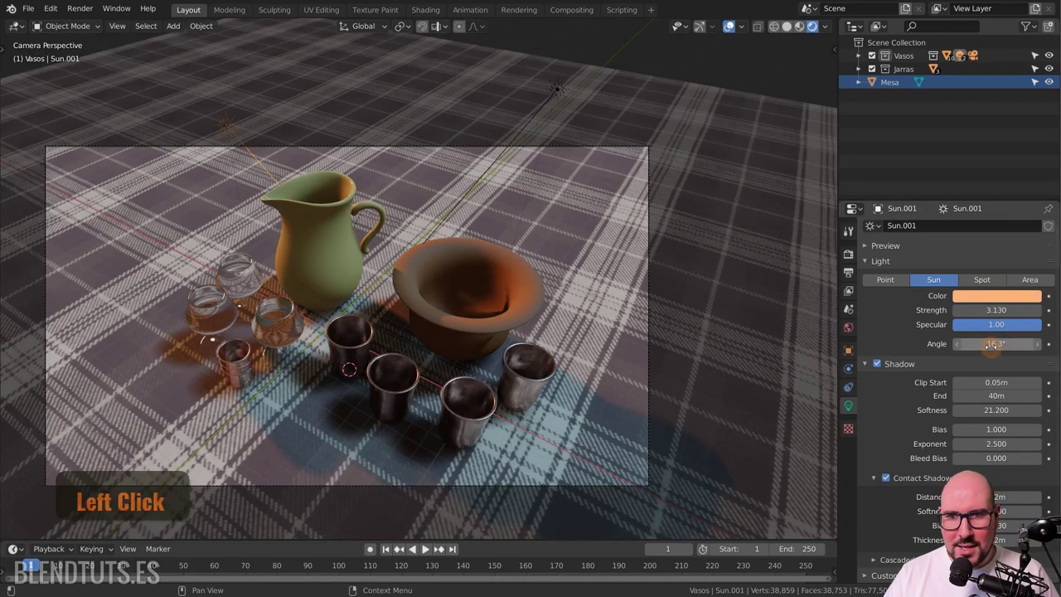
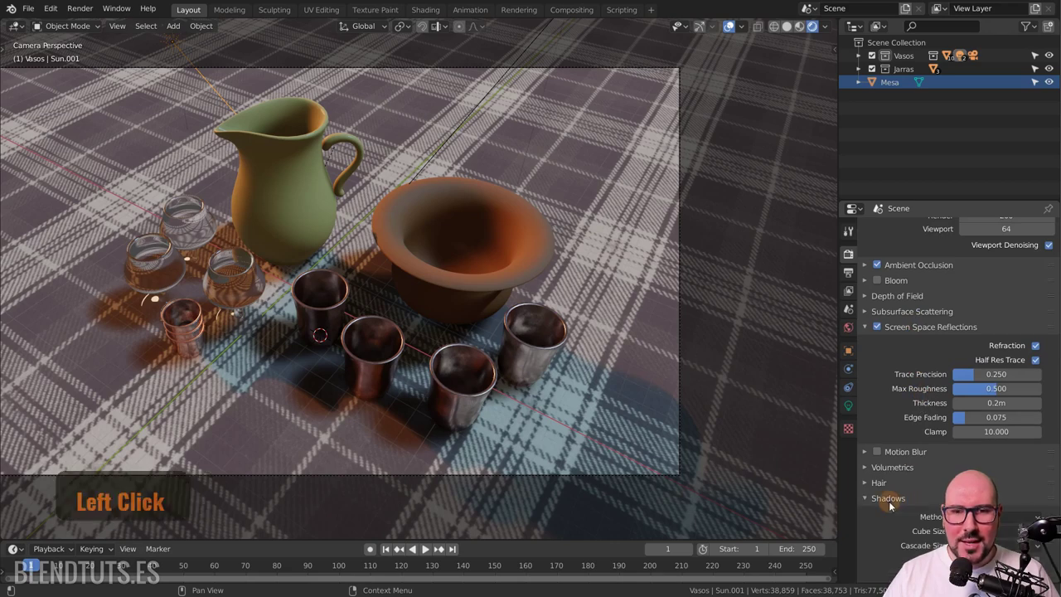
Enable High Bitdepth and Soft Shadows in the Eevee Shadows settings.
middle_click(939, 507)
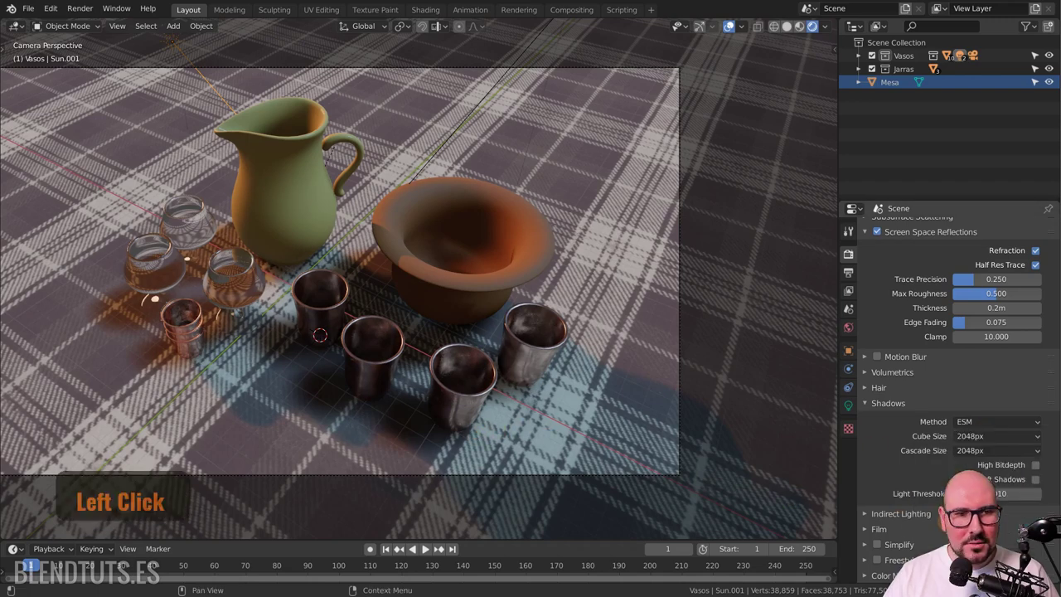
left_click(977, 425)
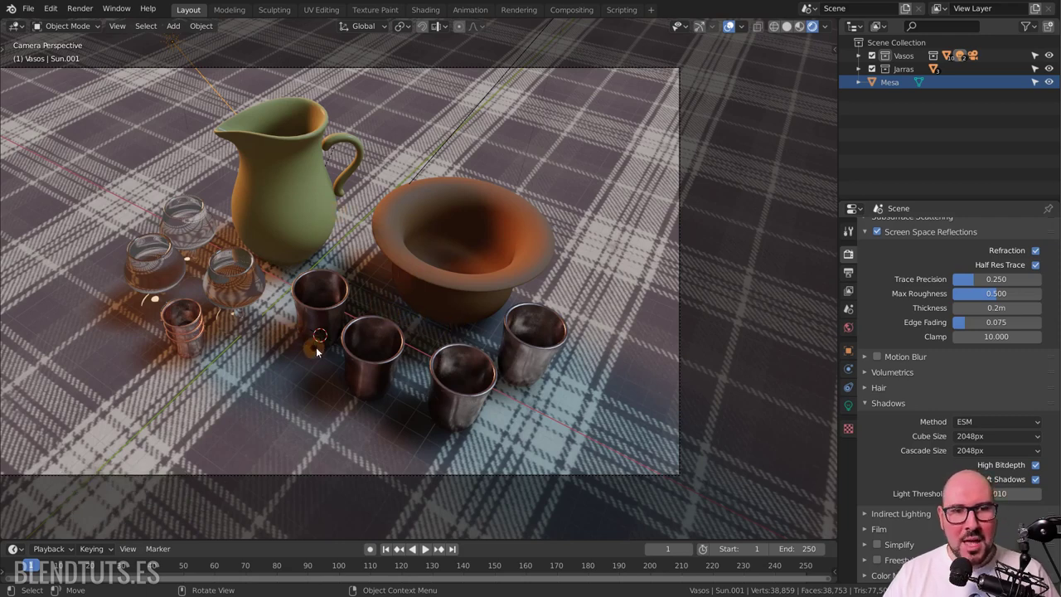
middle_click(386, 295)
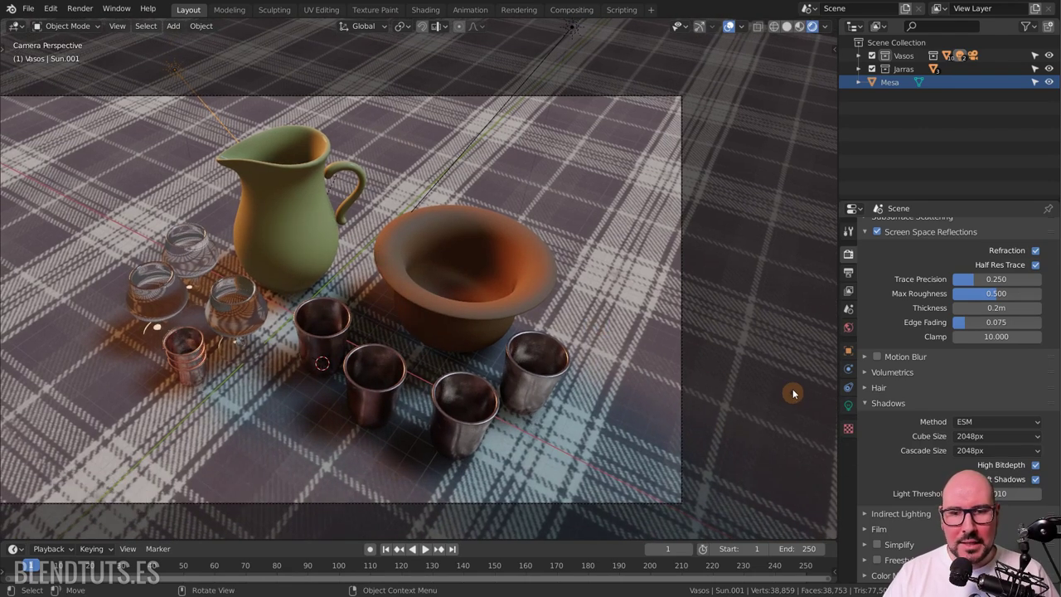
left_click(866, 410)
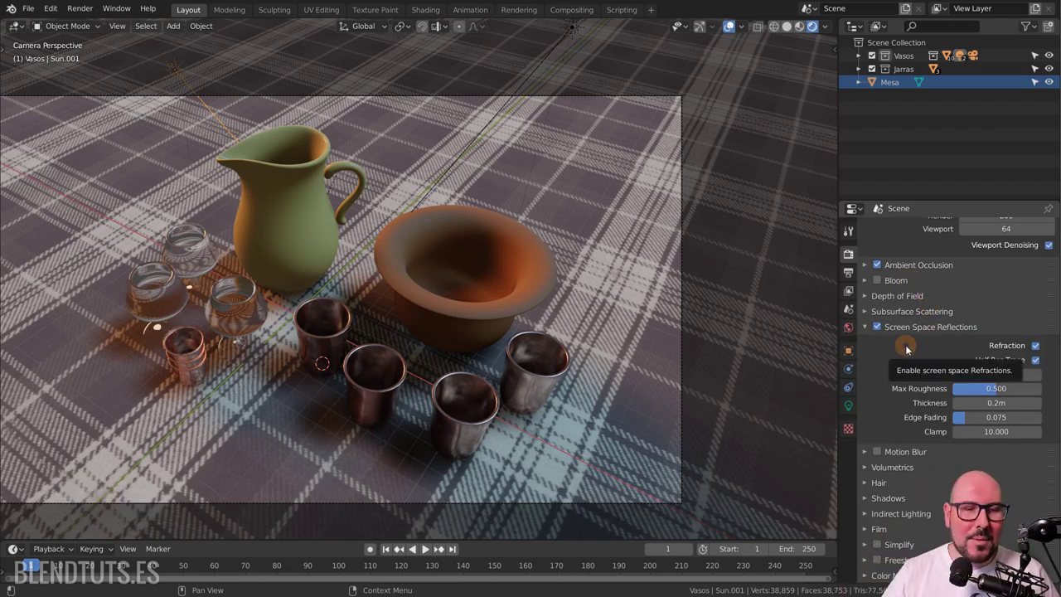
Expand the Depth of Field render settings showing the 100 px max size.
left_click(899, 326)
middle_click(597, 320)
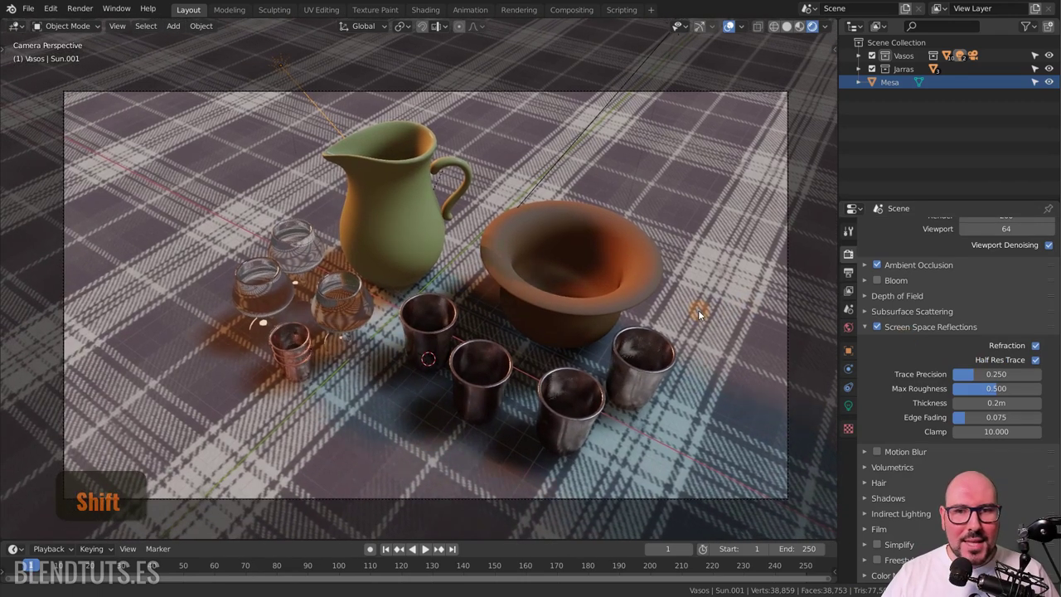
left_click(877, 303)
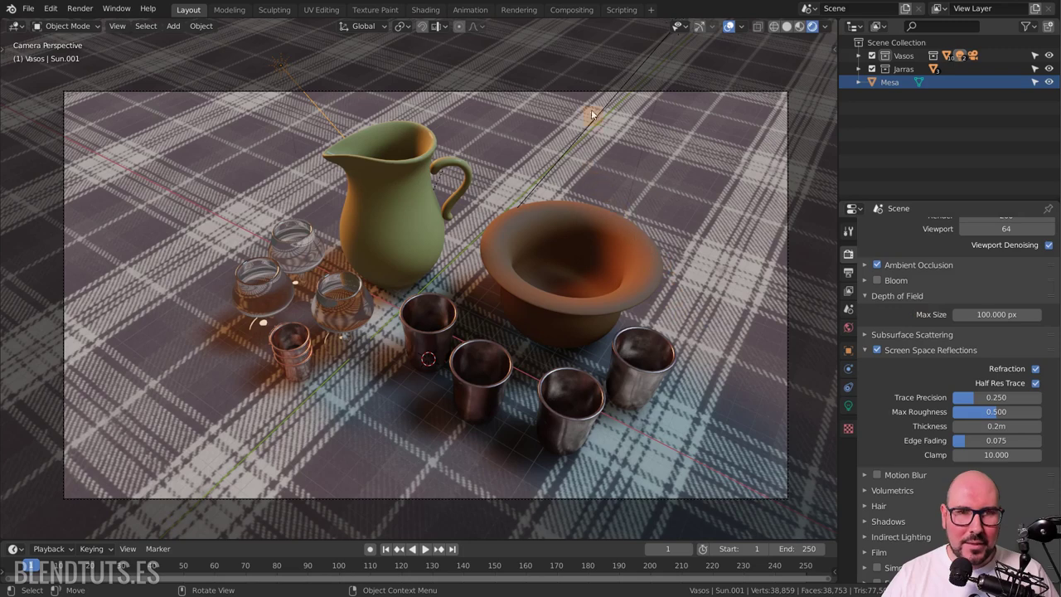
Give the camera depth of field with F-Stop 0.1, 24 m focus distance, focused on Copa.001.
left_click(595, 94)
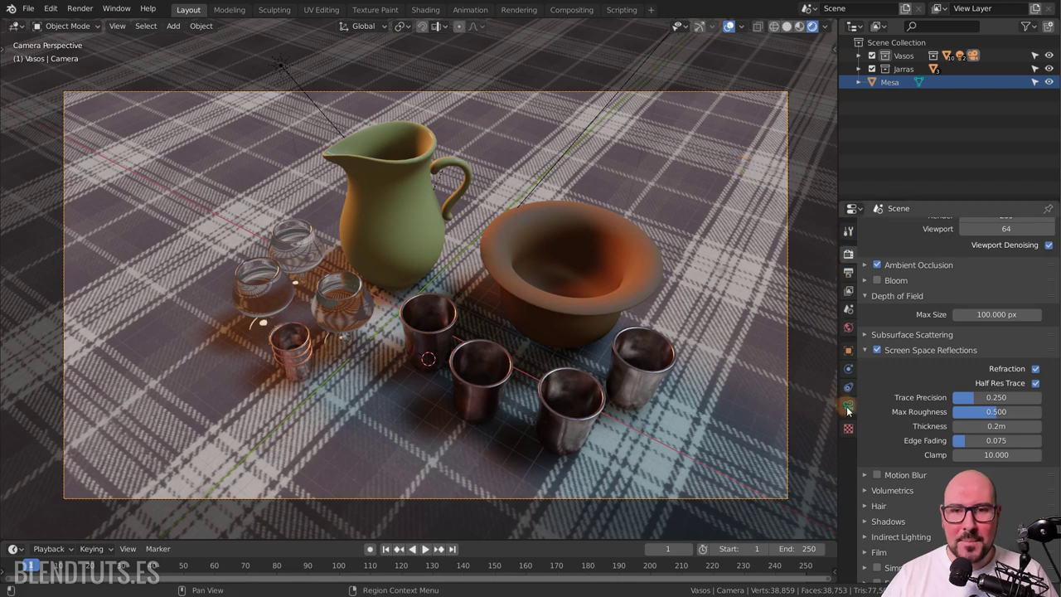
left_click(855, 411)
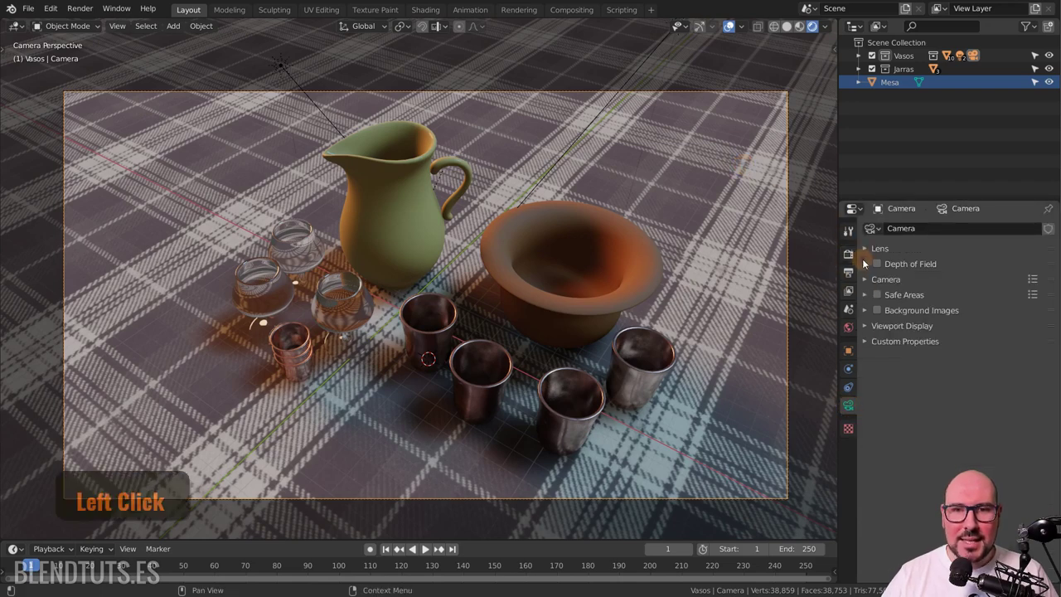
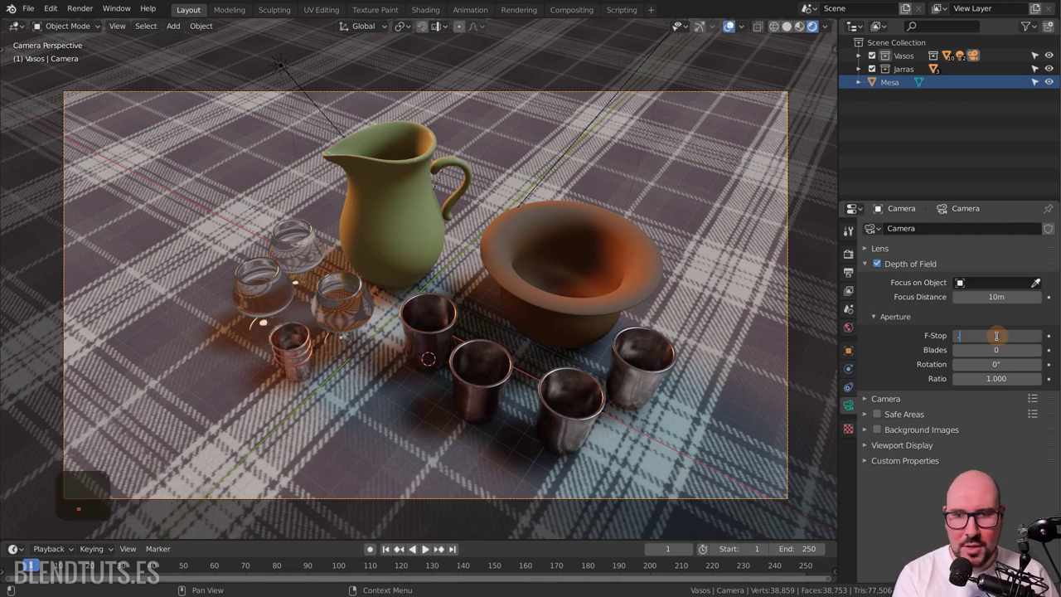
key("Return")
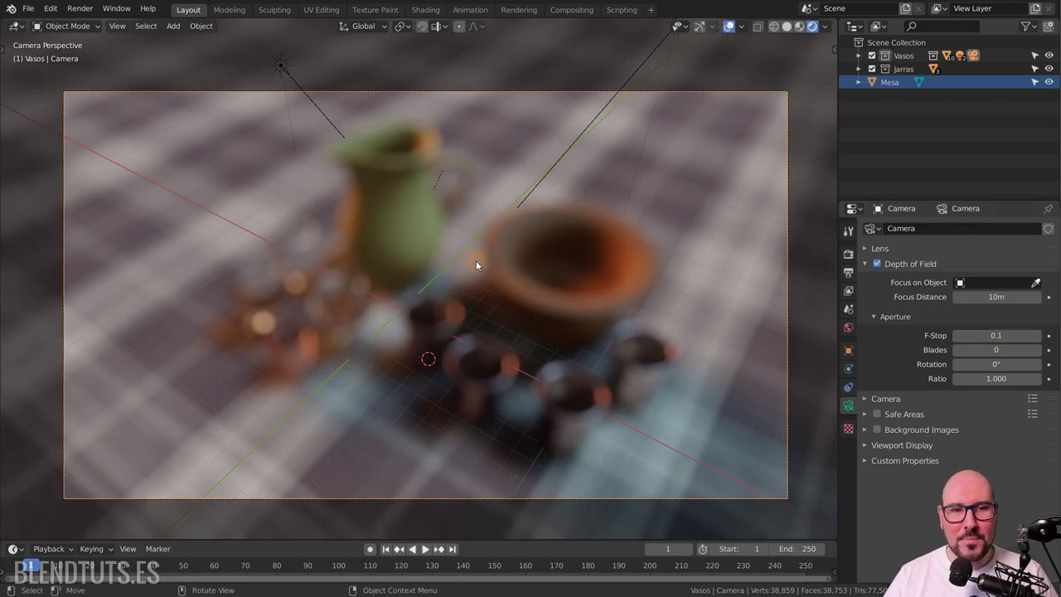
key("Return")
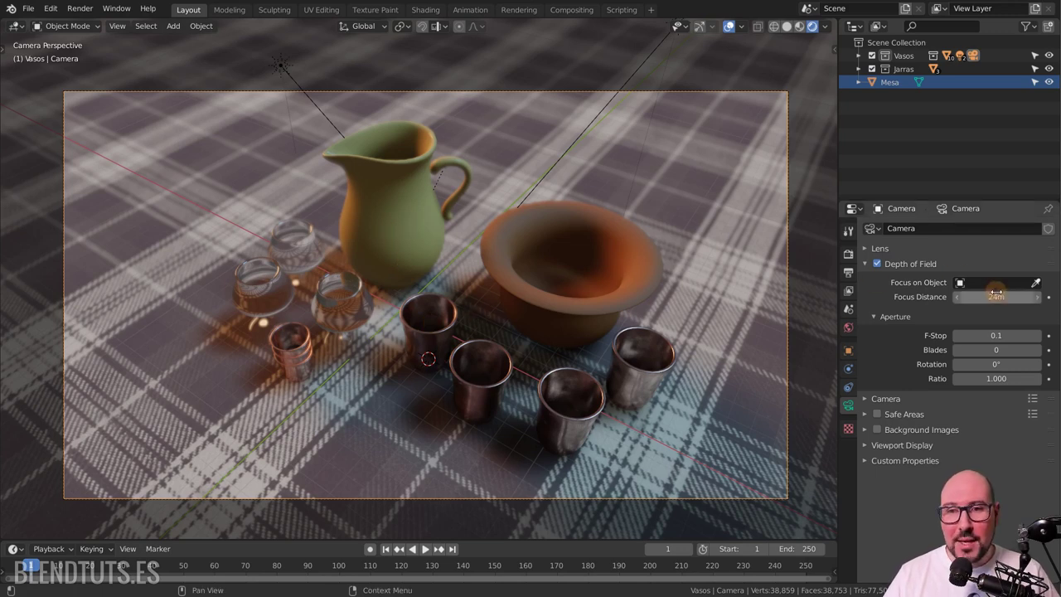
left_click(1040, 285)
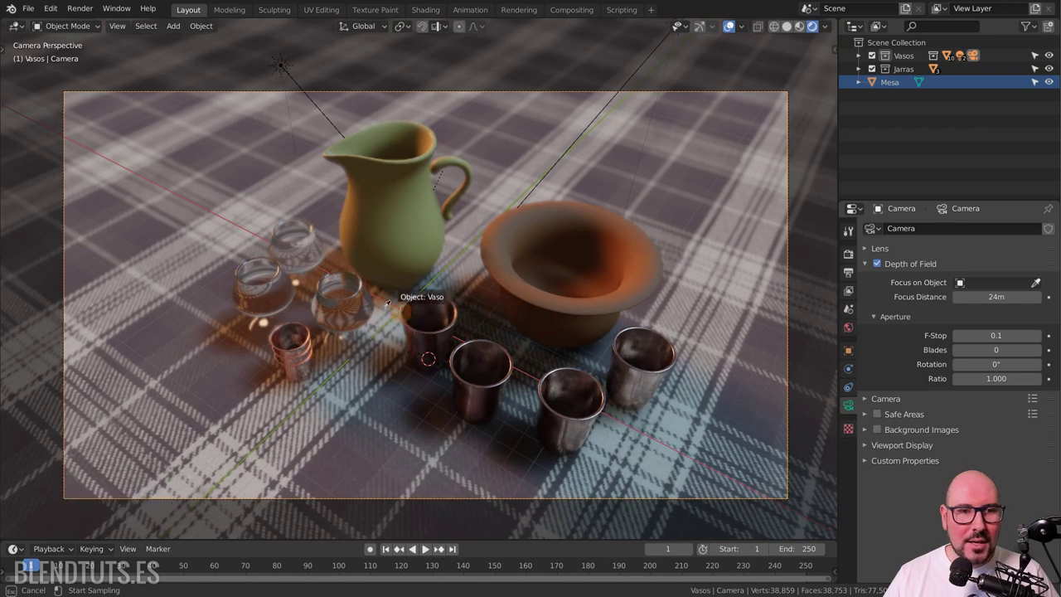
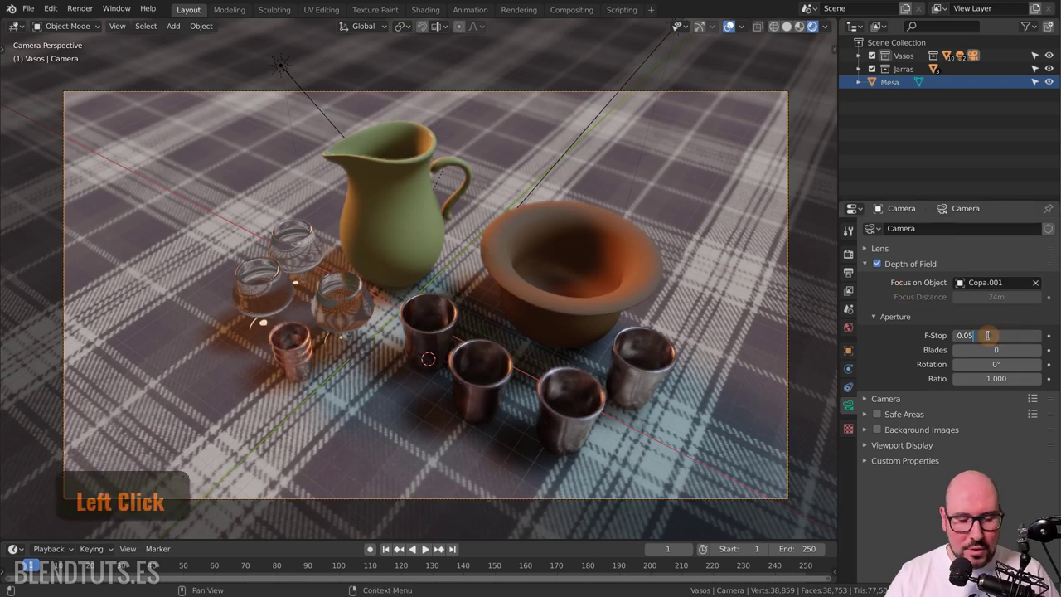
Lower the aperture F-Stop to 0.05 then 0.02 for stronger background blur and save the file.
key("BackSpace")
key("2")
key("Return")
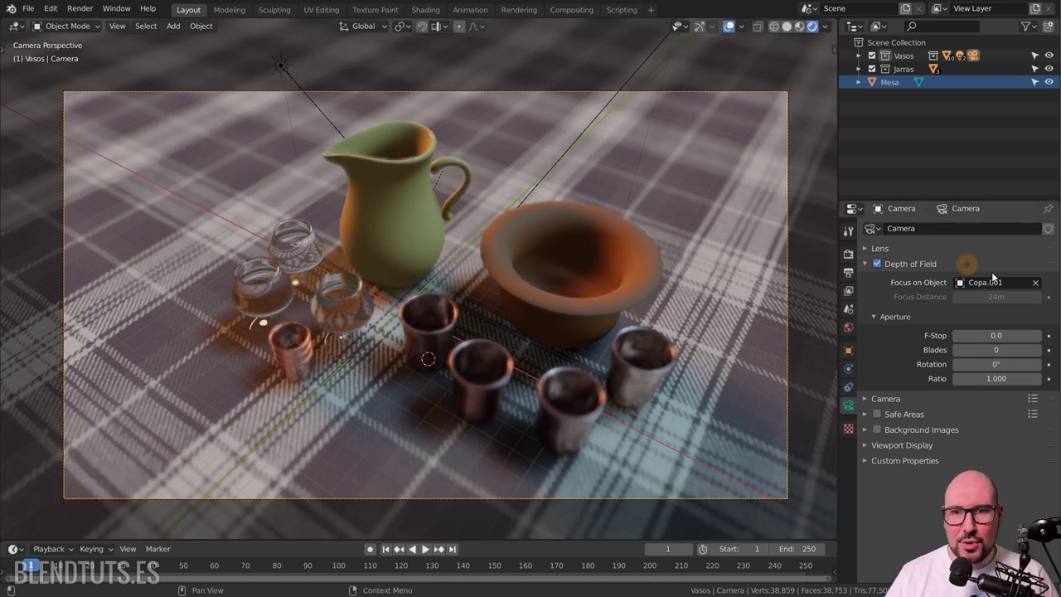
key("Return")
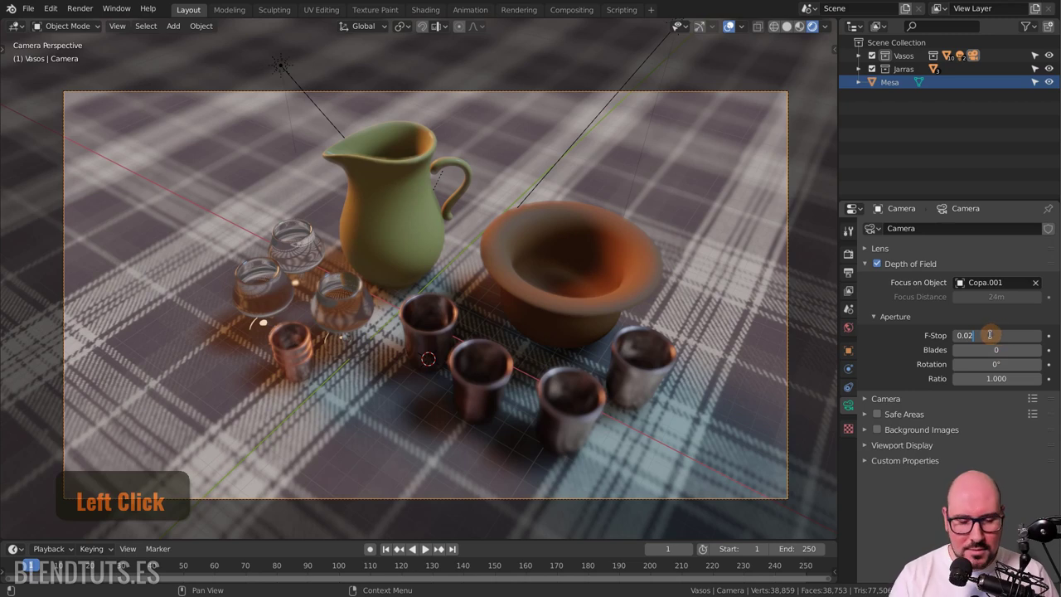
key("BackSpace")
key("Return")
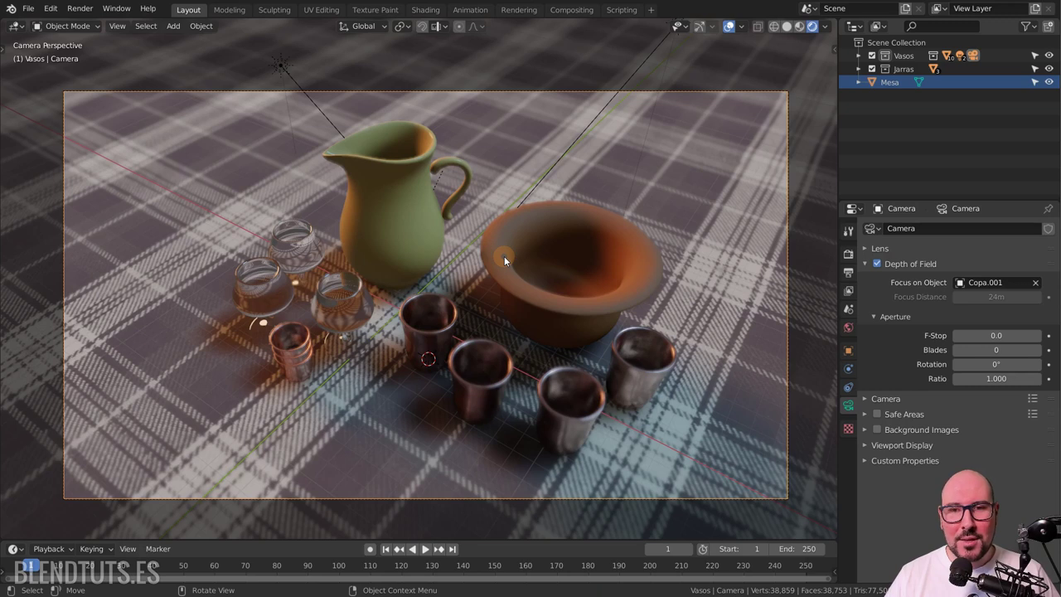
key("ctrl+s")
Visit the Rendering workspace and bring up the Render > Display Mode options.
middle_click(964, 256)
middle_click(522, 18)
left_click(522, 17)
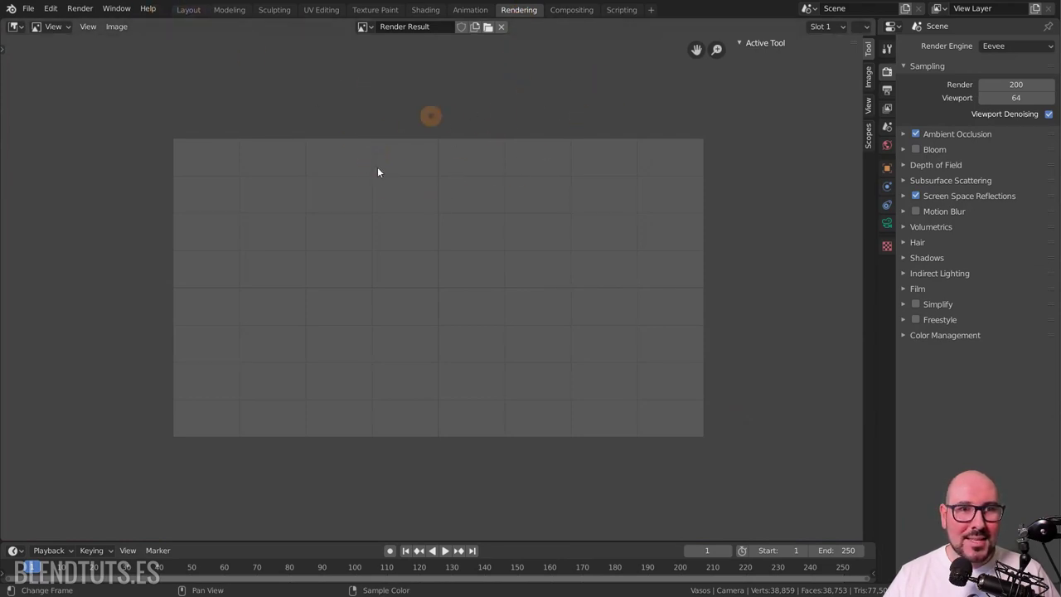
left_click(198, 15)
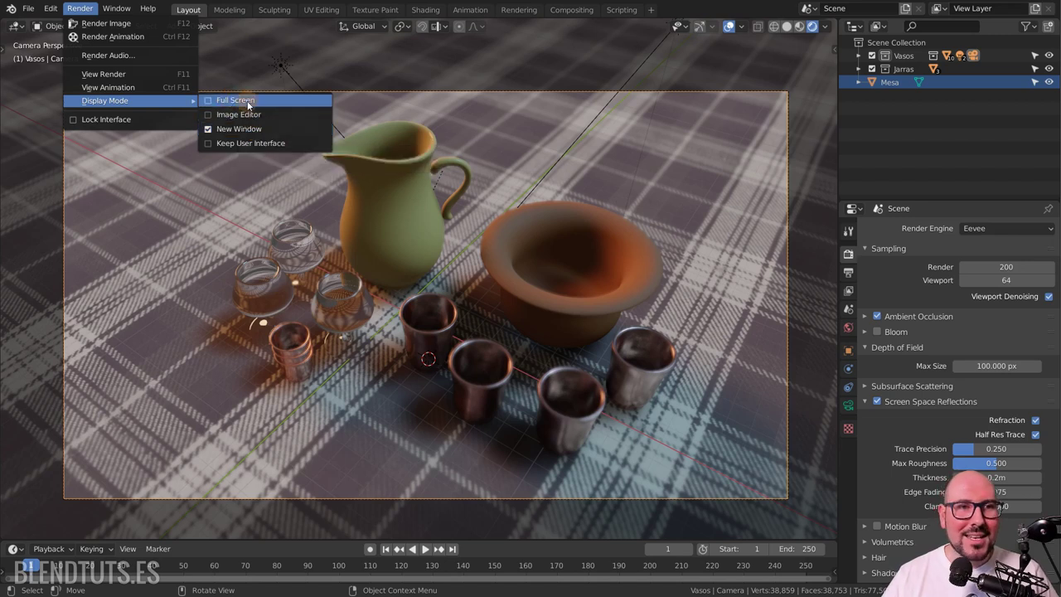
Set render display to Full Screen, render with F12 and inspect the jug and goblets close up.
left_click(245, 104)
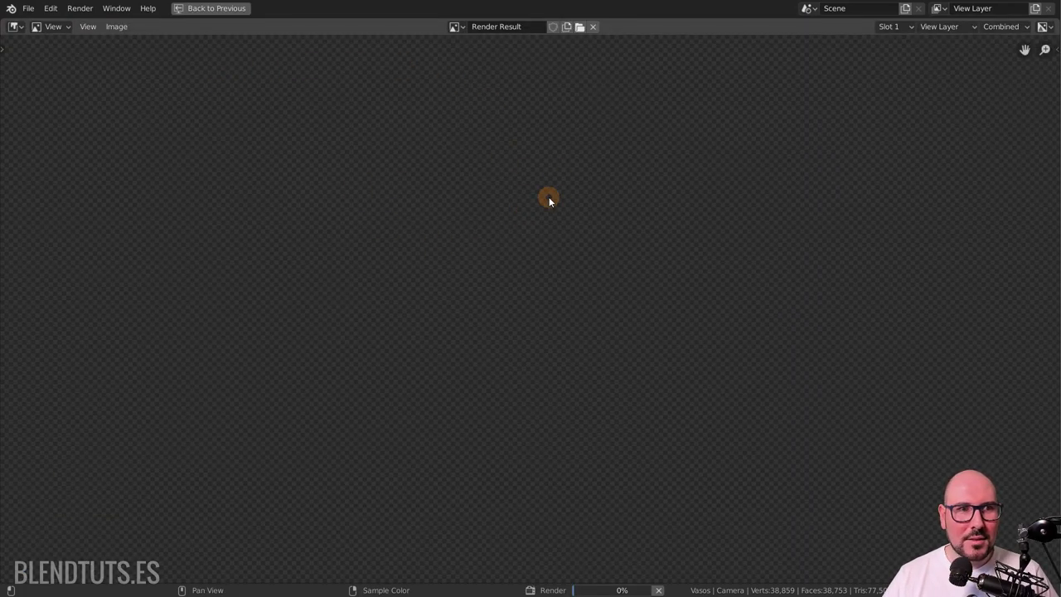
key("F12")
scroll("down", 3)
scroll("up", 3)
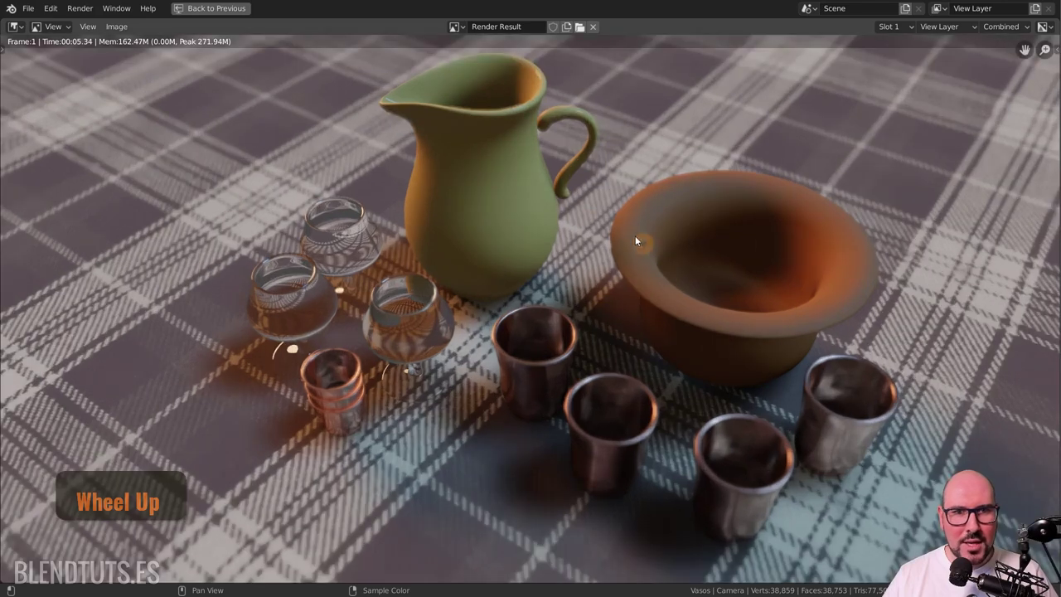
scroll("down", 3)
scroll("up", 3)
middle_click(400, 198)
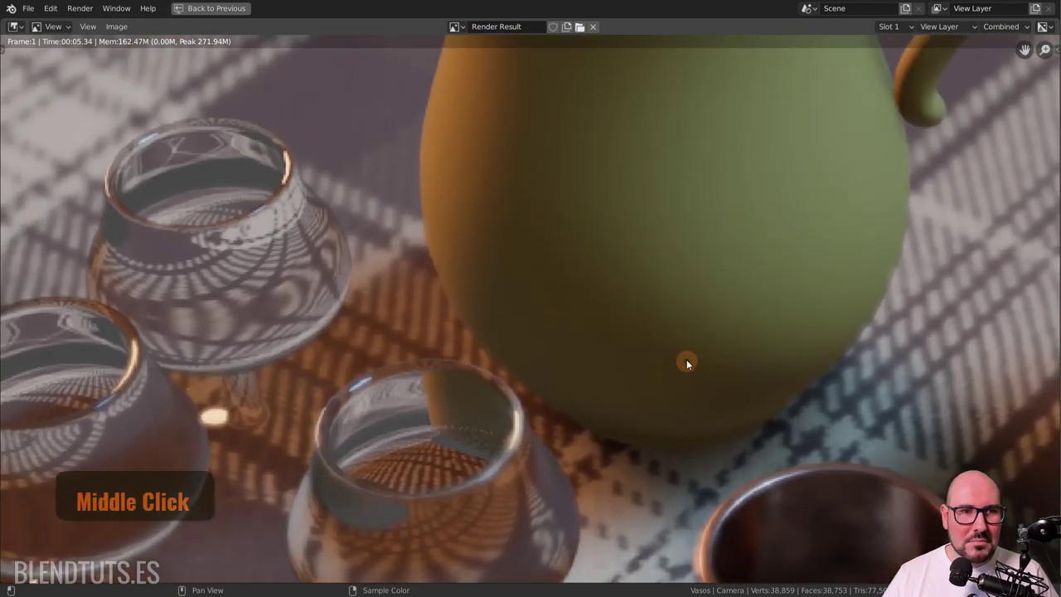